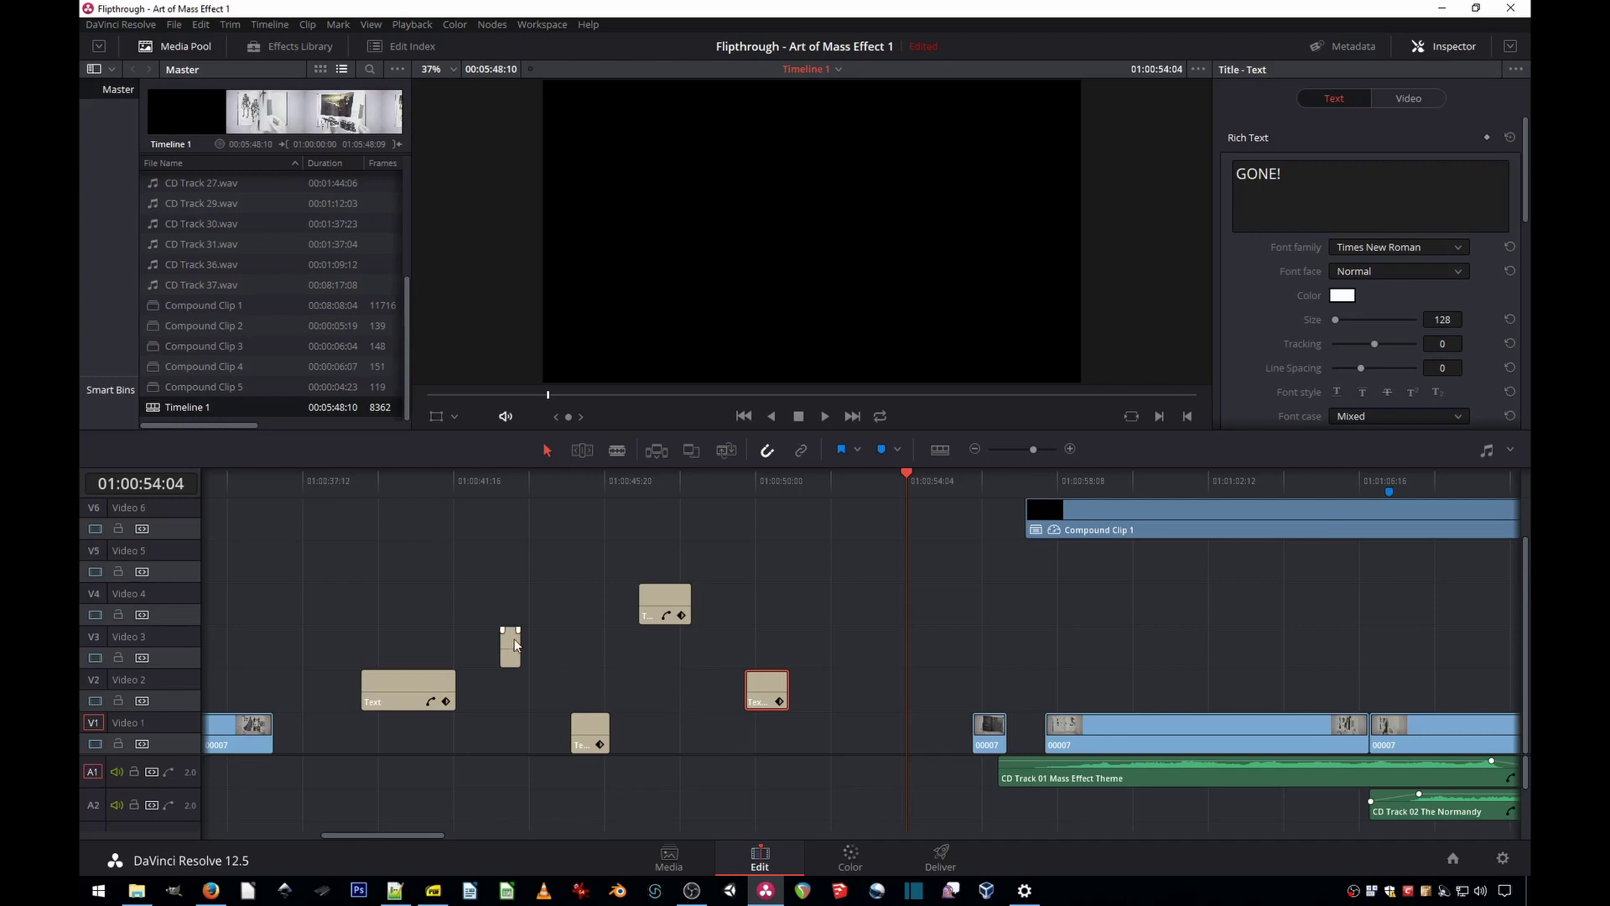
Step: Select the scattered title clips across Video 3 and 4, then undo the accidental move
{"action": "left_click", "coordinate": [494, 647]}
{"action": "left_click", "coordinate": [567, 731]}
{"action": "left_click", "coordinate": [606, 597]}
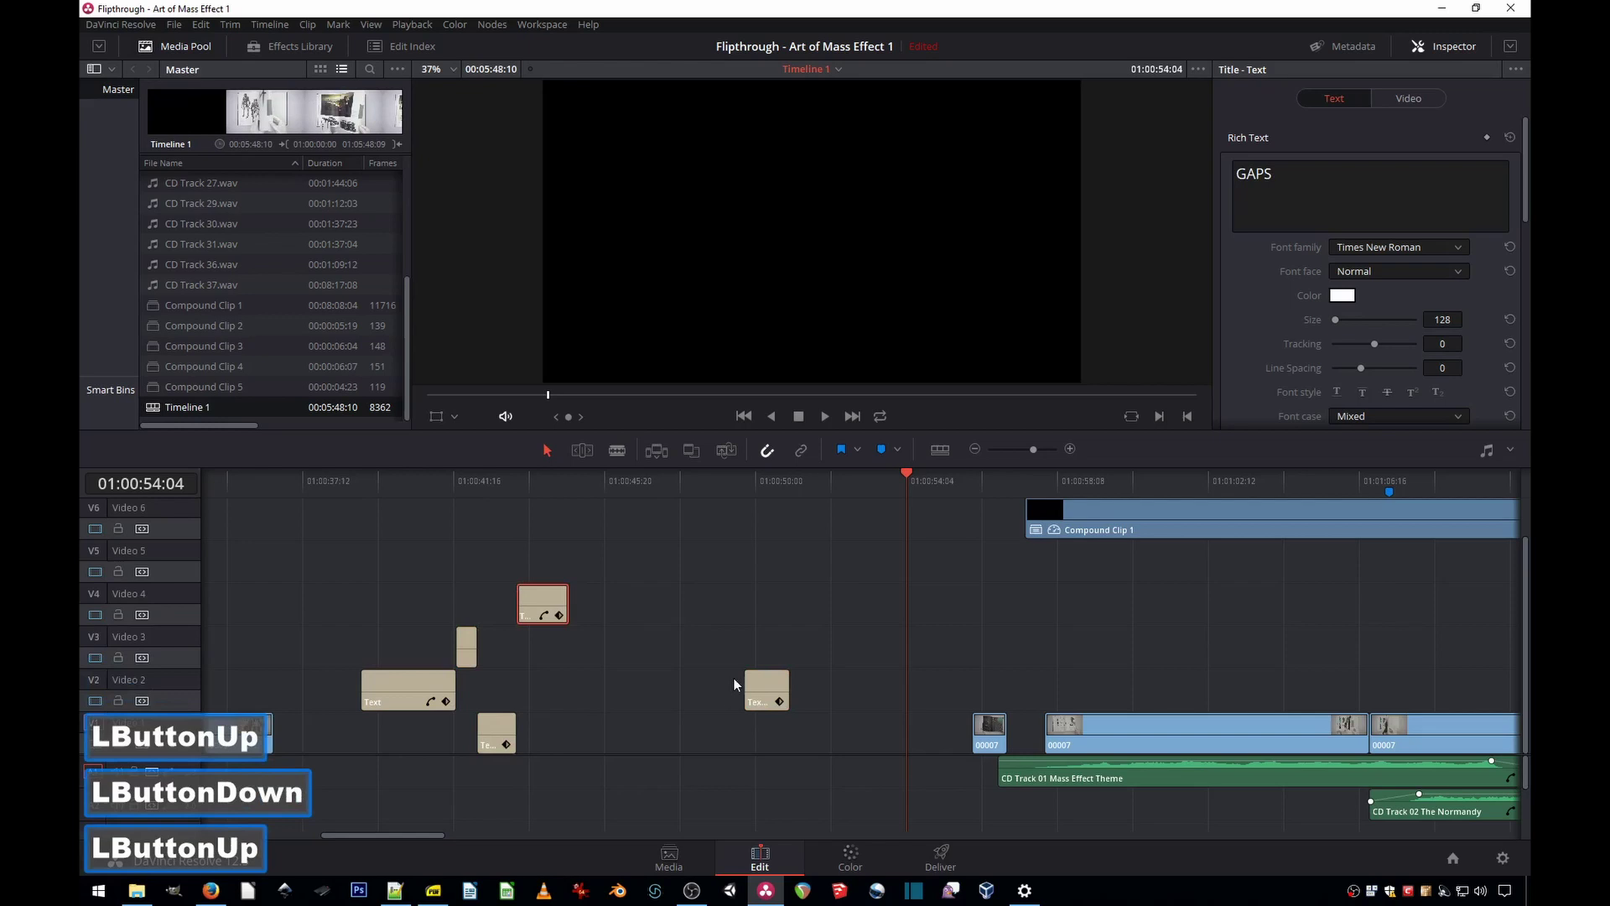
{"action": "left_click", "coordinate": [726, 690]}
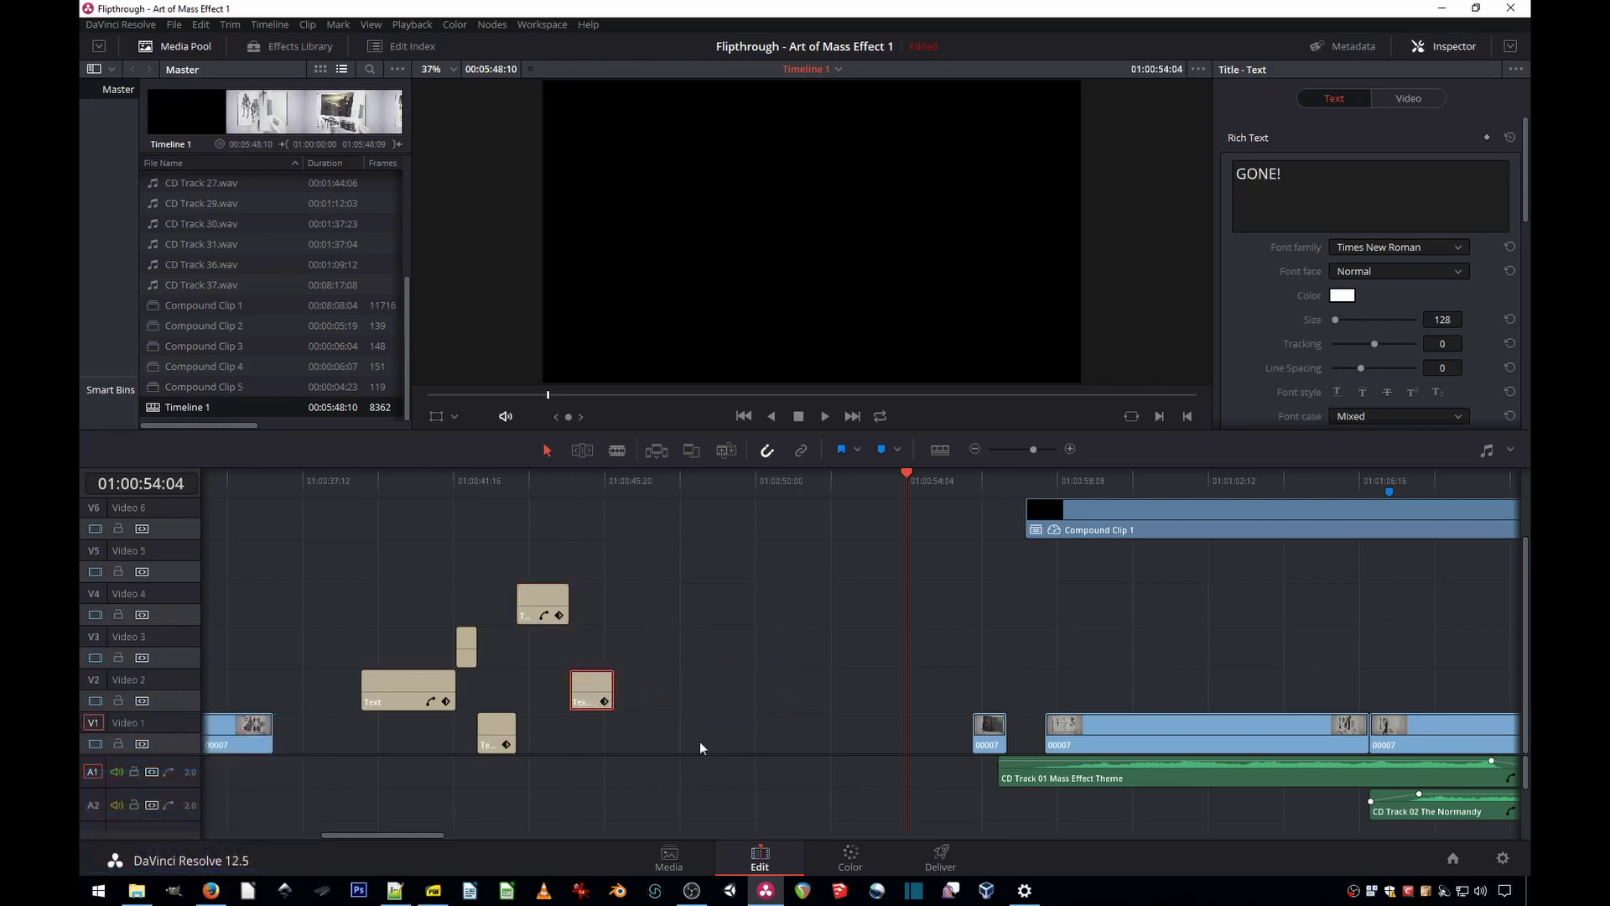
{"action": "key", "text": "ctrl+z"}
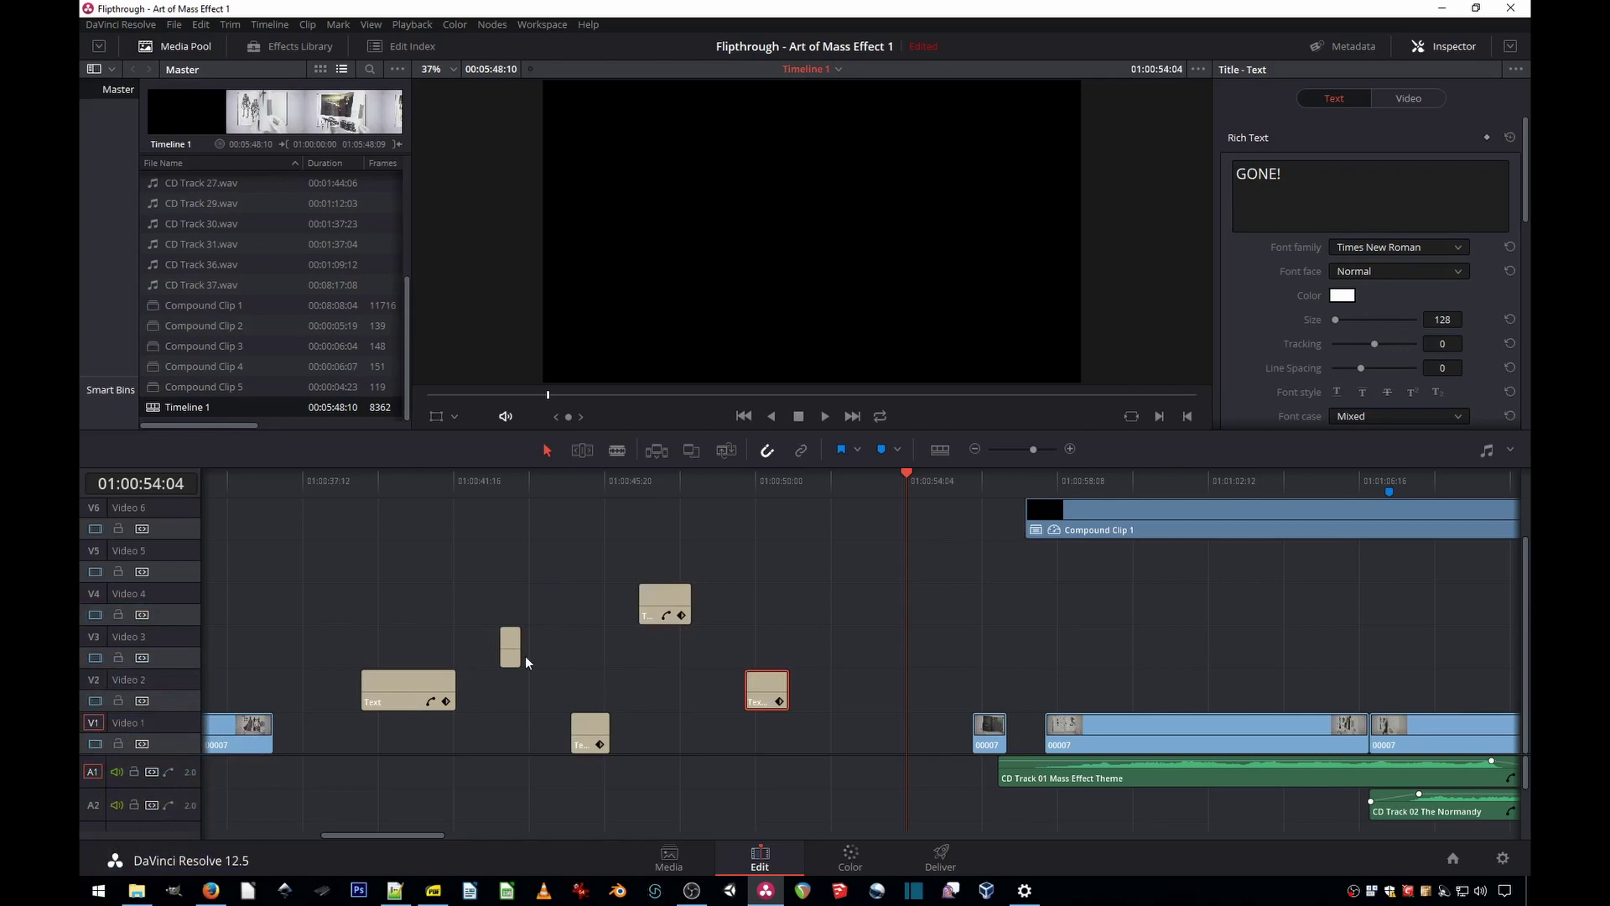
Step: Move the ARE, GAPS and GONE! title clips down onto the Video 2 track, keeping positions
{"action": "left_click", "coordinate": [512, 667]}
{"action": "left_click", "coordinate": [599, 707]}
{"action": "left_click", "coordinate": [671, 661]}
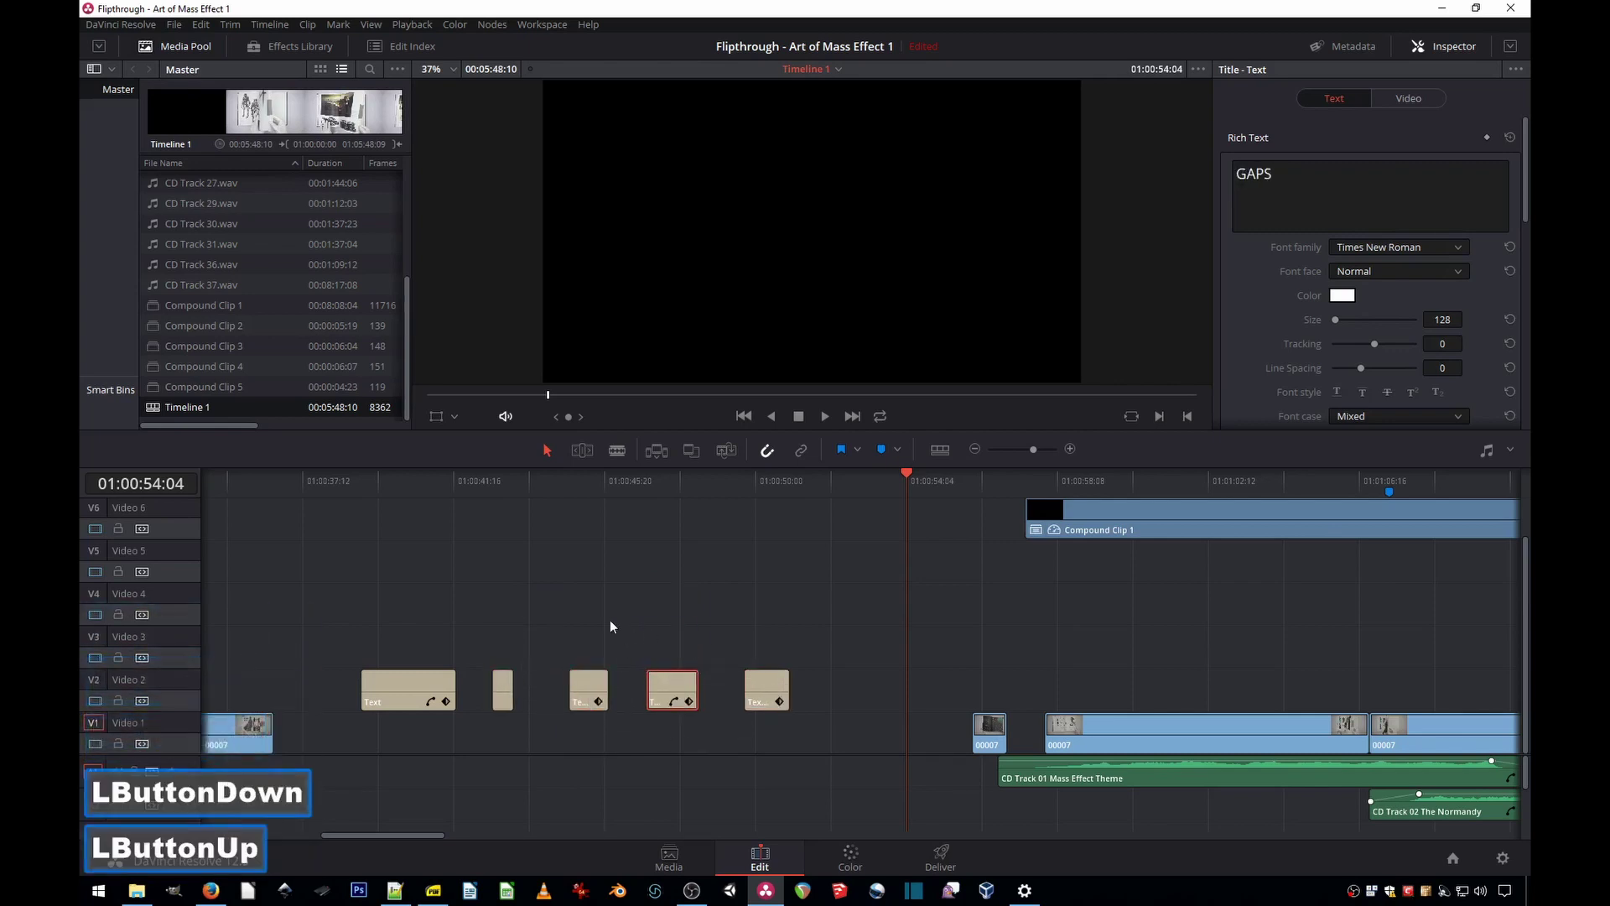
Step: From the Effects Library, add a Solid Color generator on Video 3 above the first title
{"action": "left_click", "coordinate": [614, 627]}
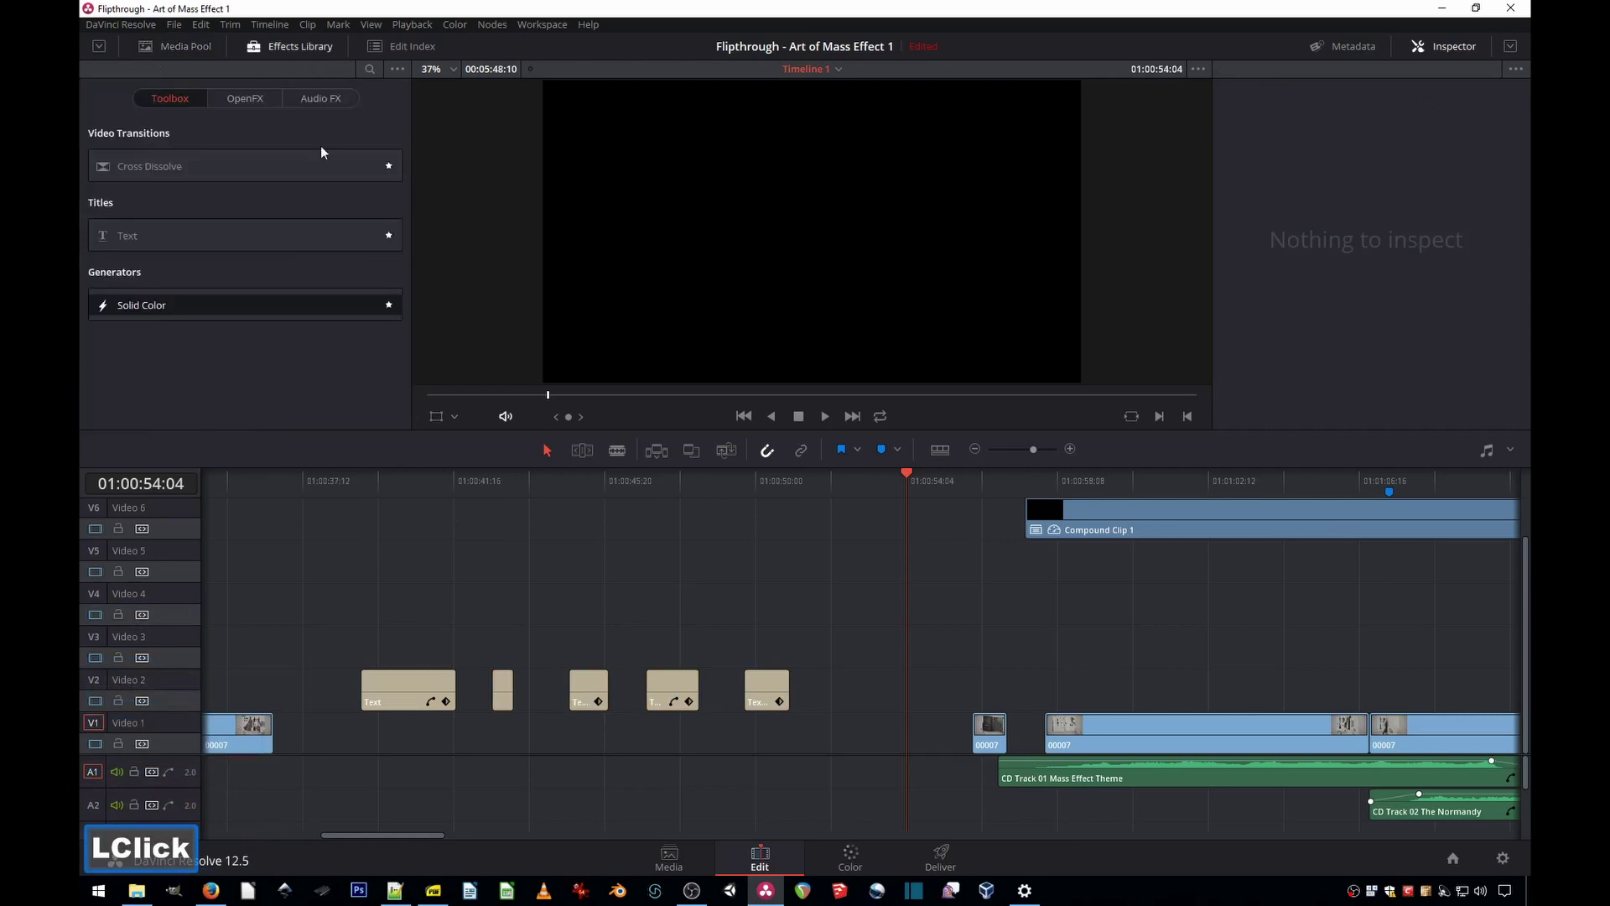
{"action": "left_click", "coordinate": [151, 317]}
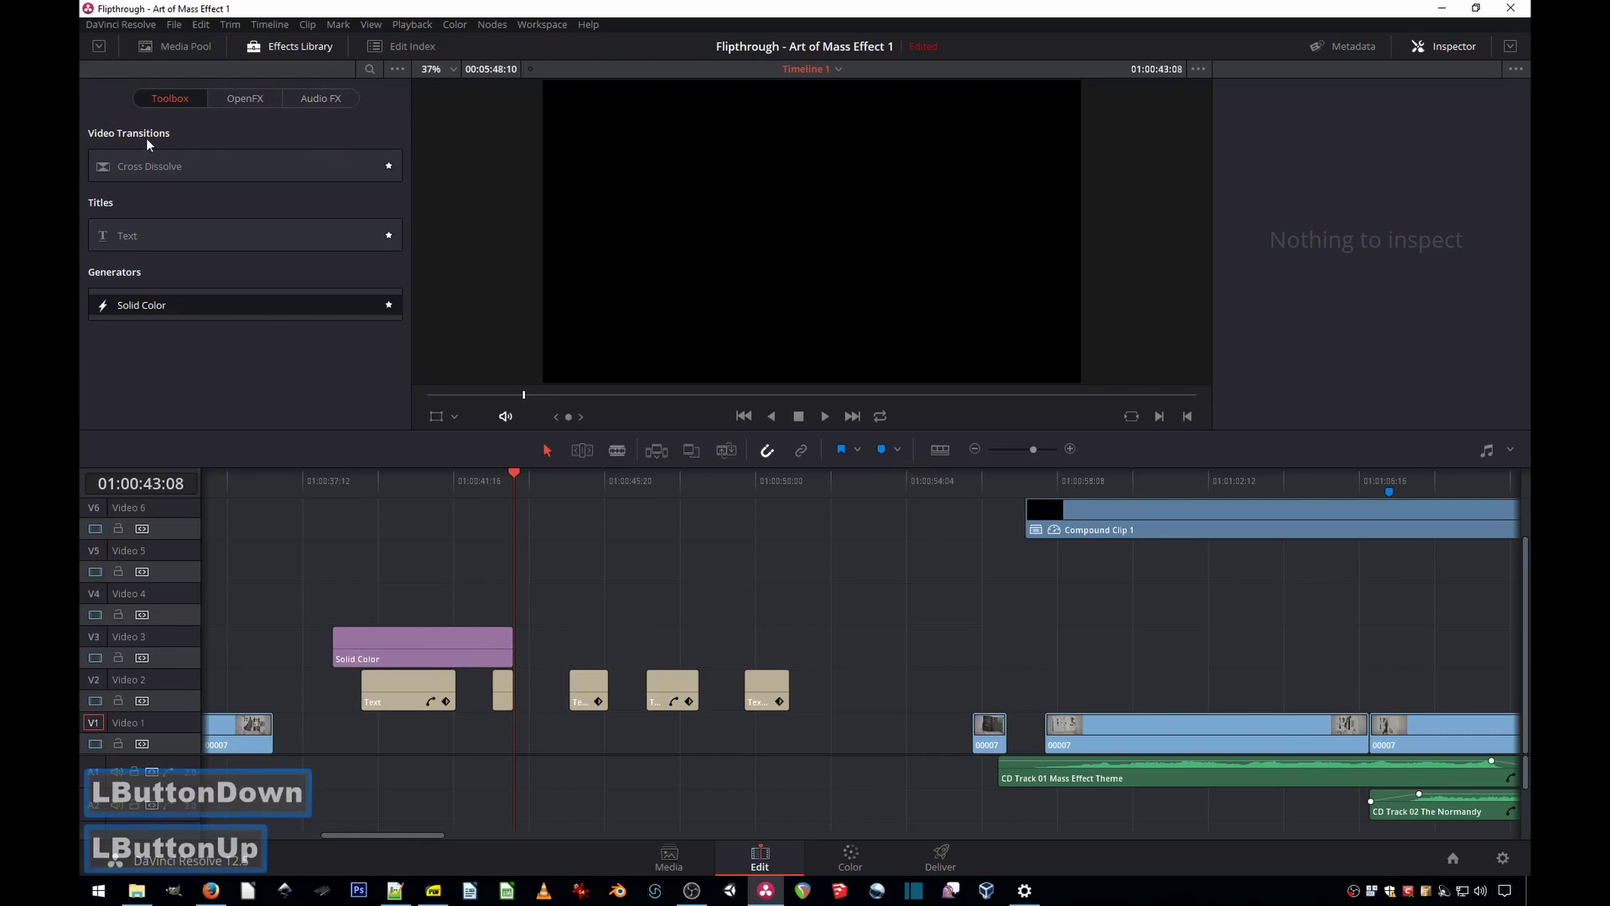
{"action": "left_click", "coordinate": [410, 75]}
Step: Scroll the Toolbox list down to the Generators section
{"action": "scroll", "scroll_direction": "down", "scroll_amount": 3}
{"action": "scroll", "scroll_direction": "down", "scroll_amount": 3}
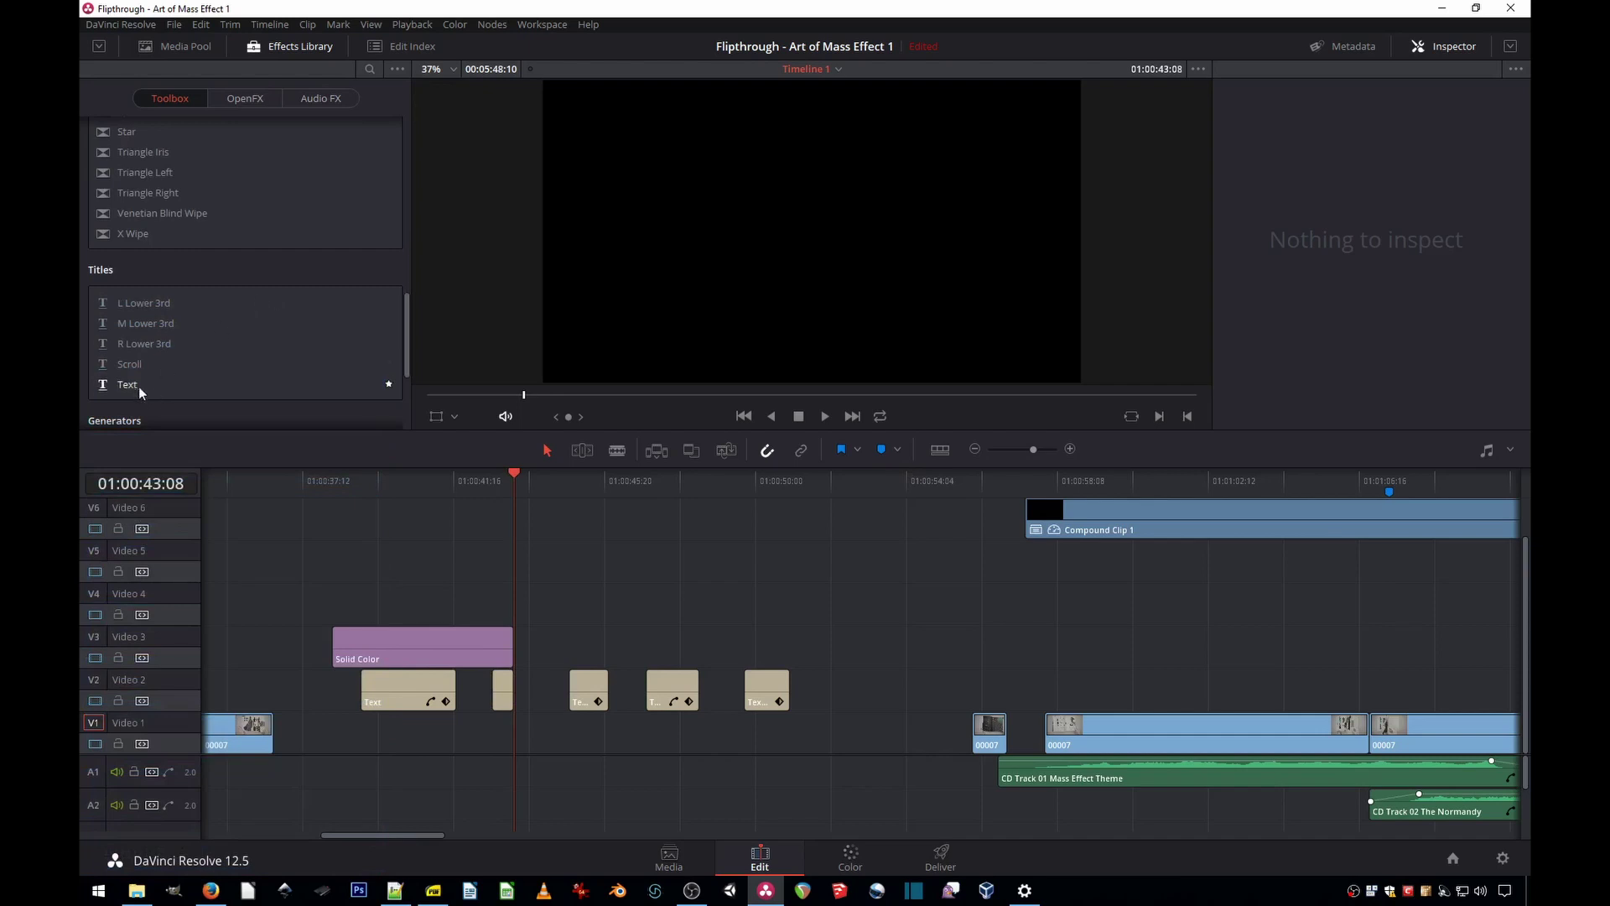
{"action": "scroll", "scroll_direction": "down", "scroll_amount": 3}
{"action": "scroll", "scroll_direction": "down", "scroll_amount": 3}
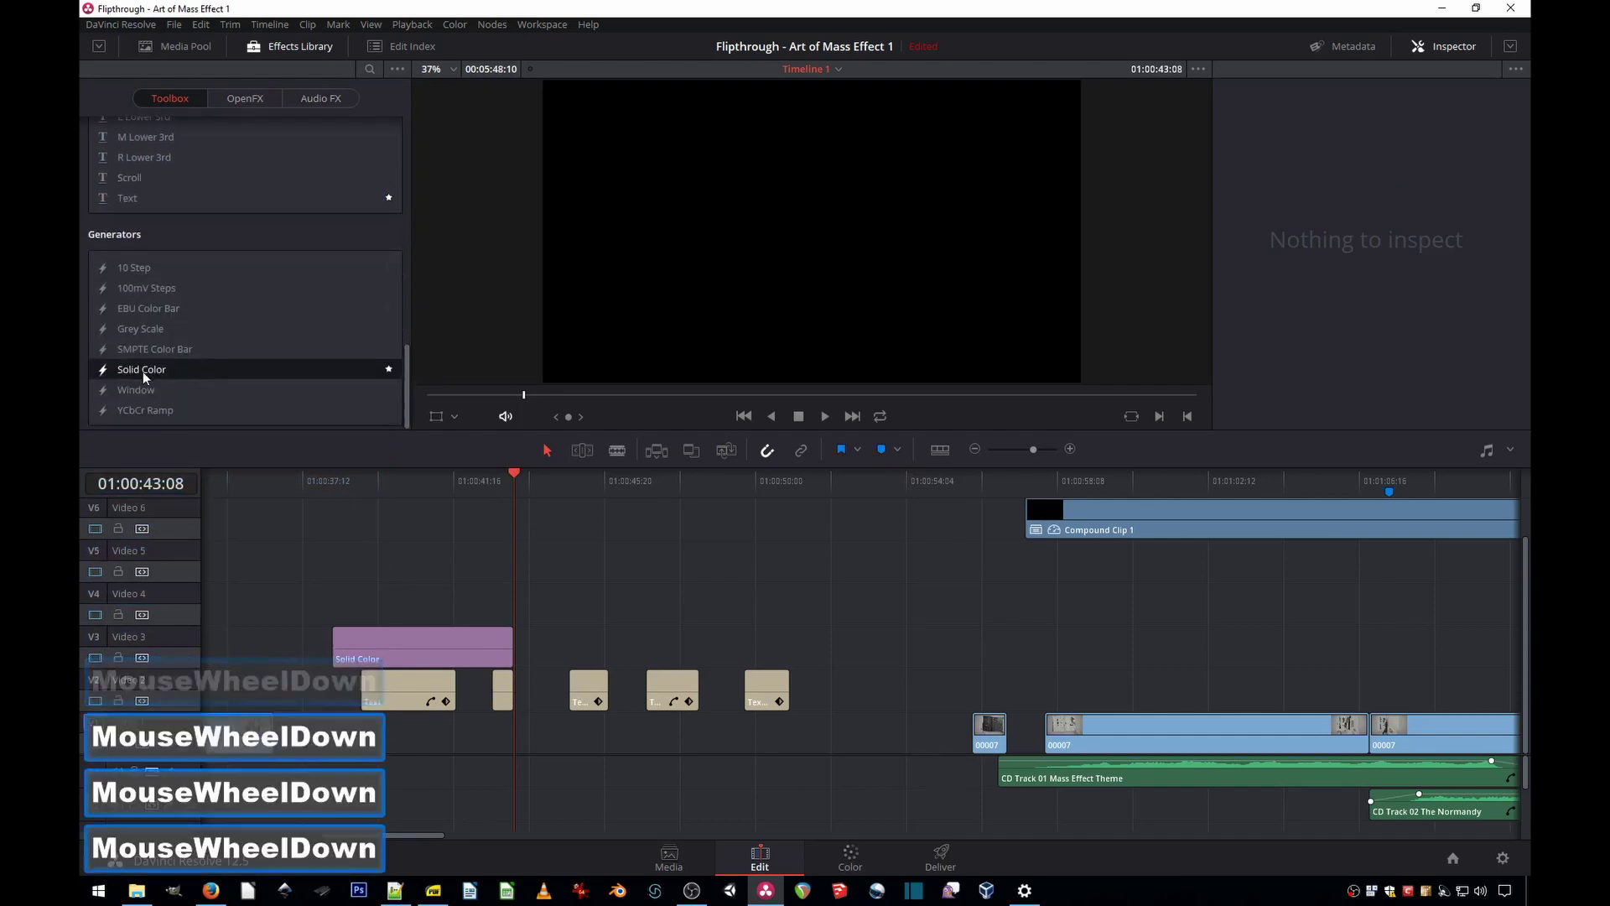
Step: Stretch a Solid Color strip over the title row and cut it at the title clips
{"action": "left_click", "coordinate": [249, 403]}
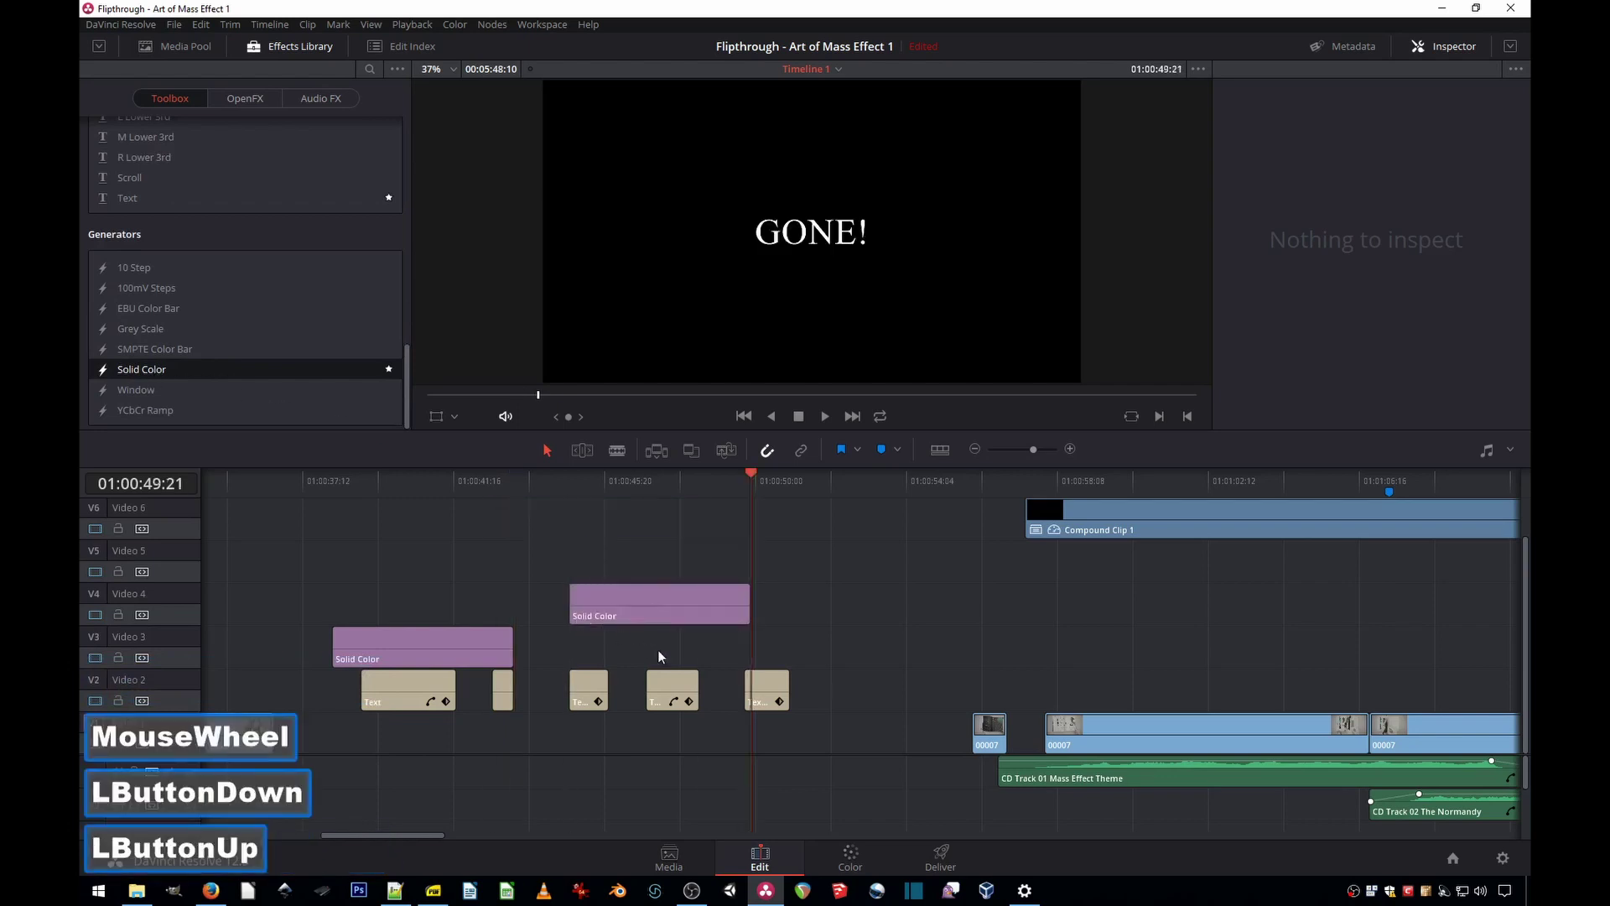
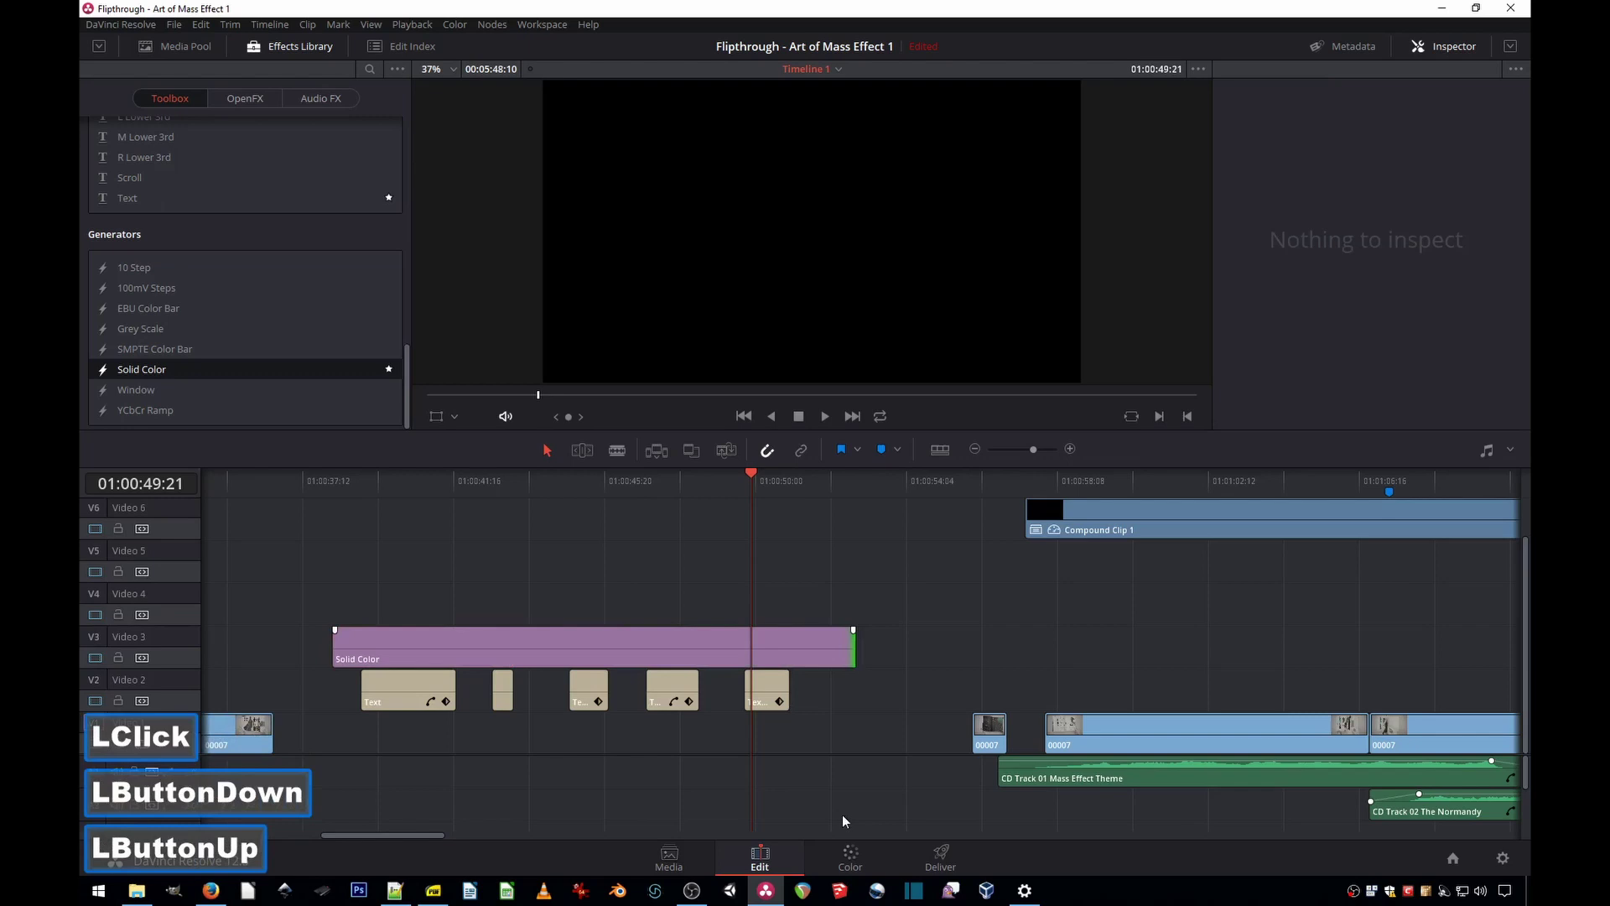
{"action": "left_click", "coordinate": [653, 738]}
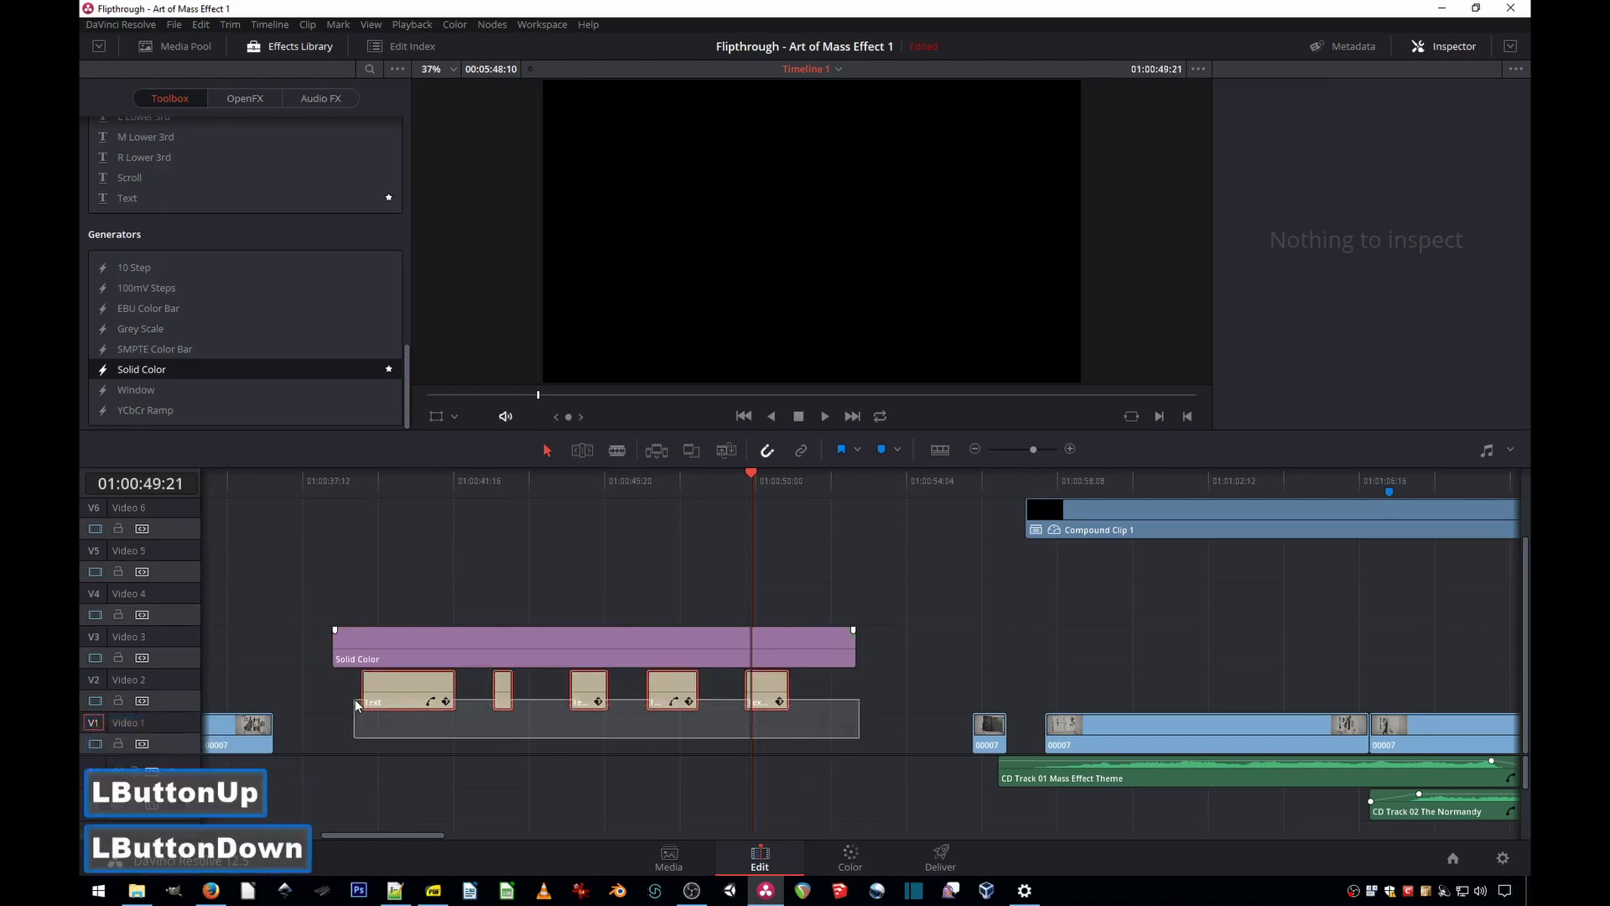
{"action": "double_click", "coordinate": [414, 693]}
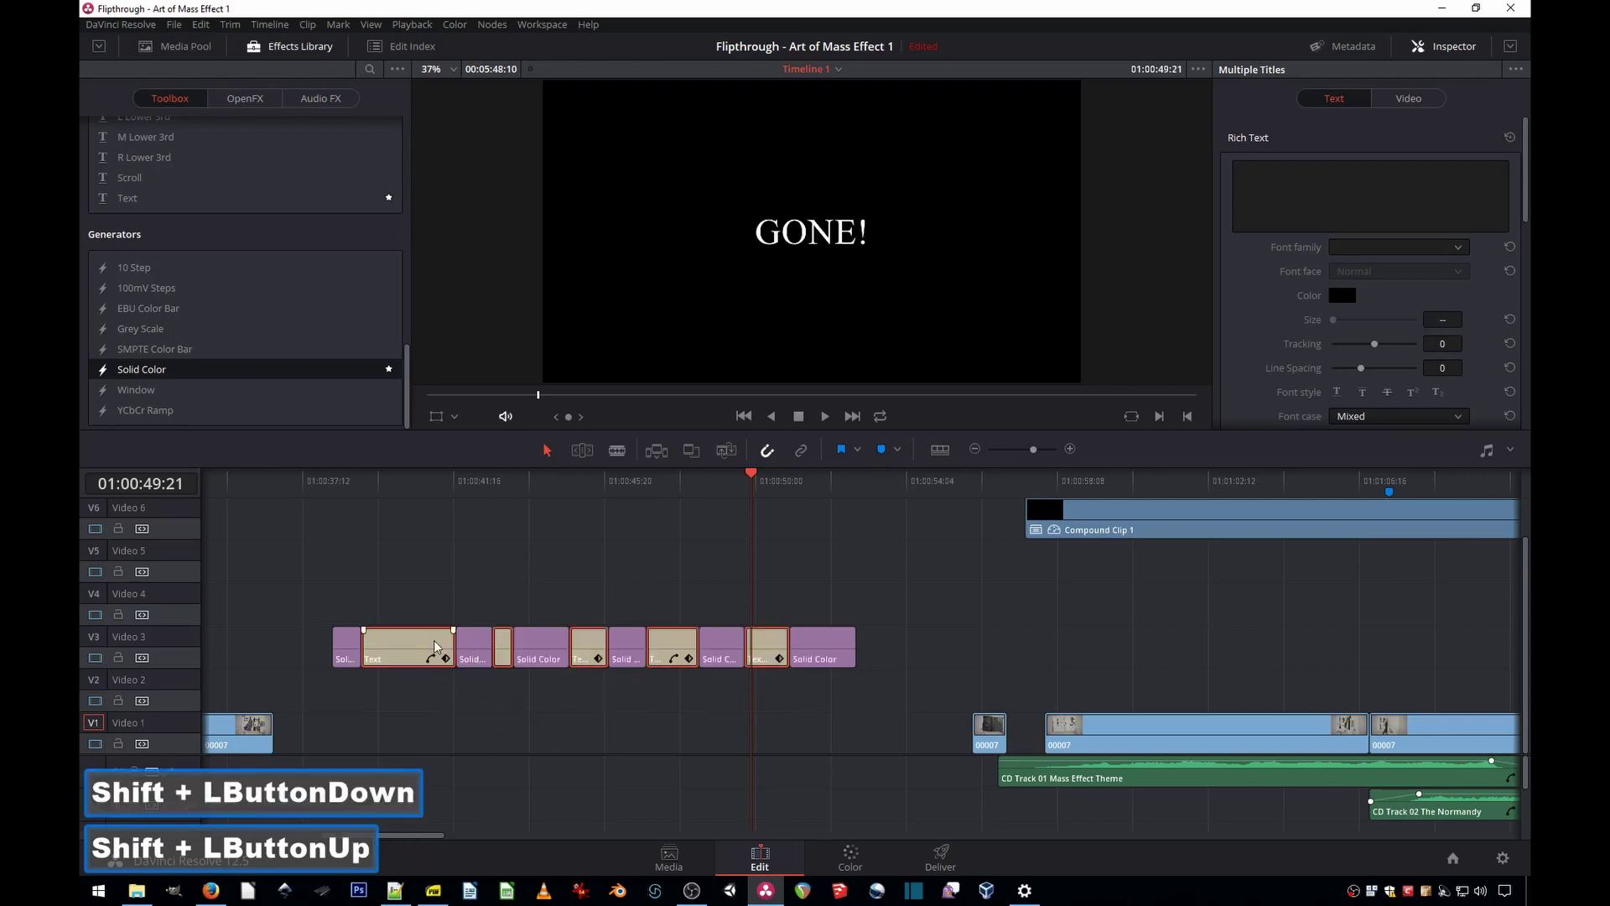
Step: Ripple delete the Solid Color pieces so the title clips close up back to back
{"action": "left_click", "coordinate": [430, 653]}
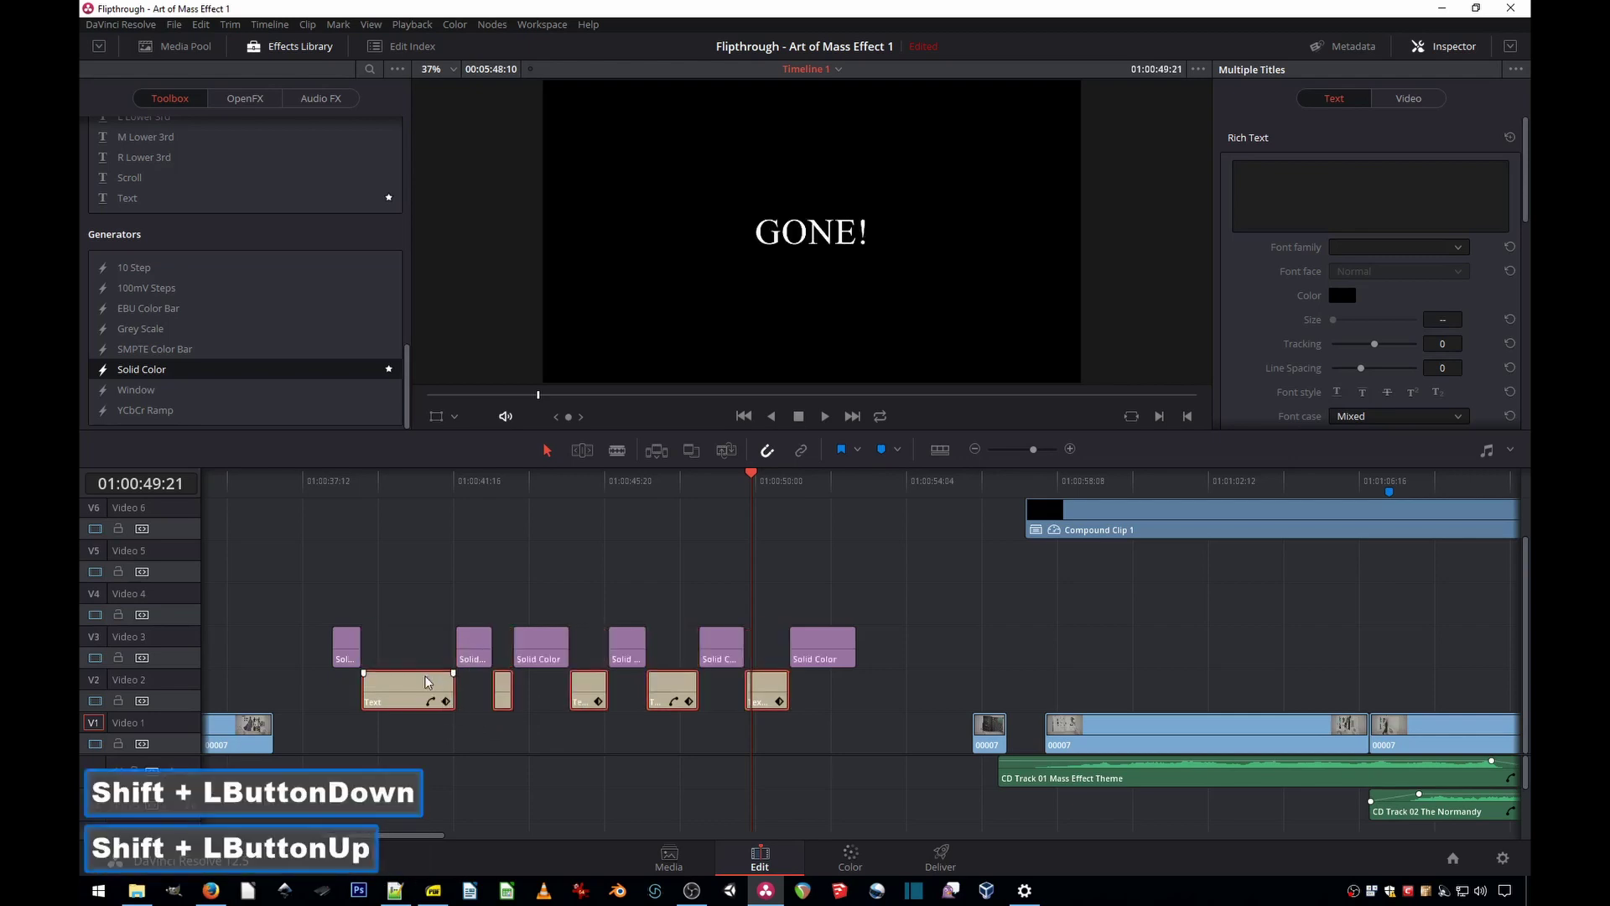
{"action": "left_click", "coordinate": [405, 619]}
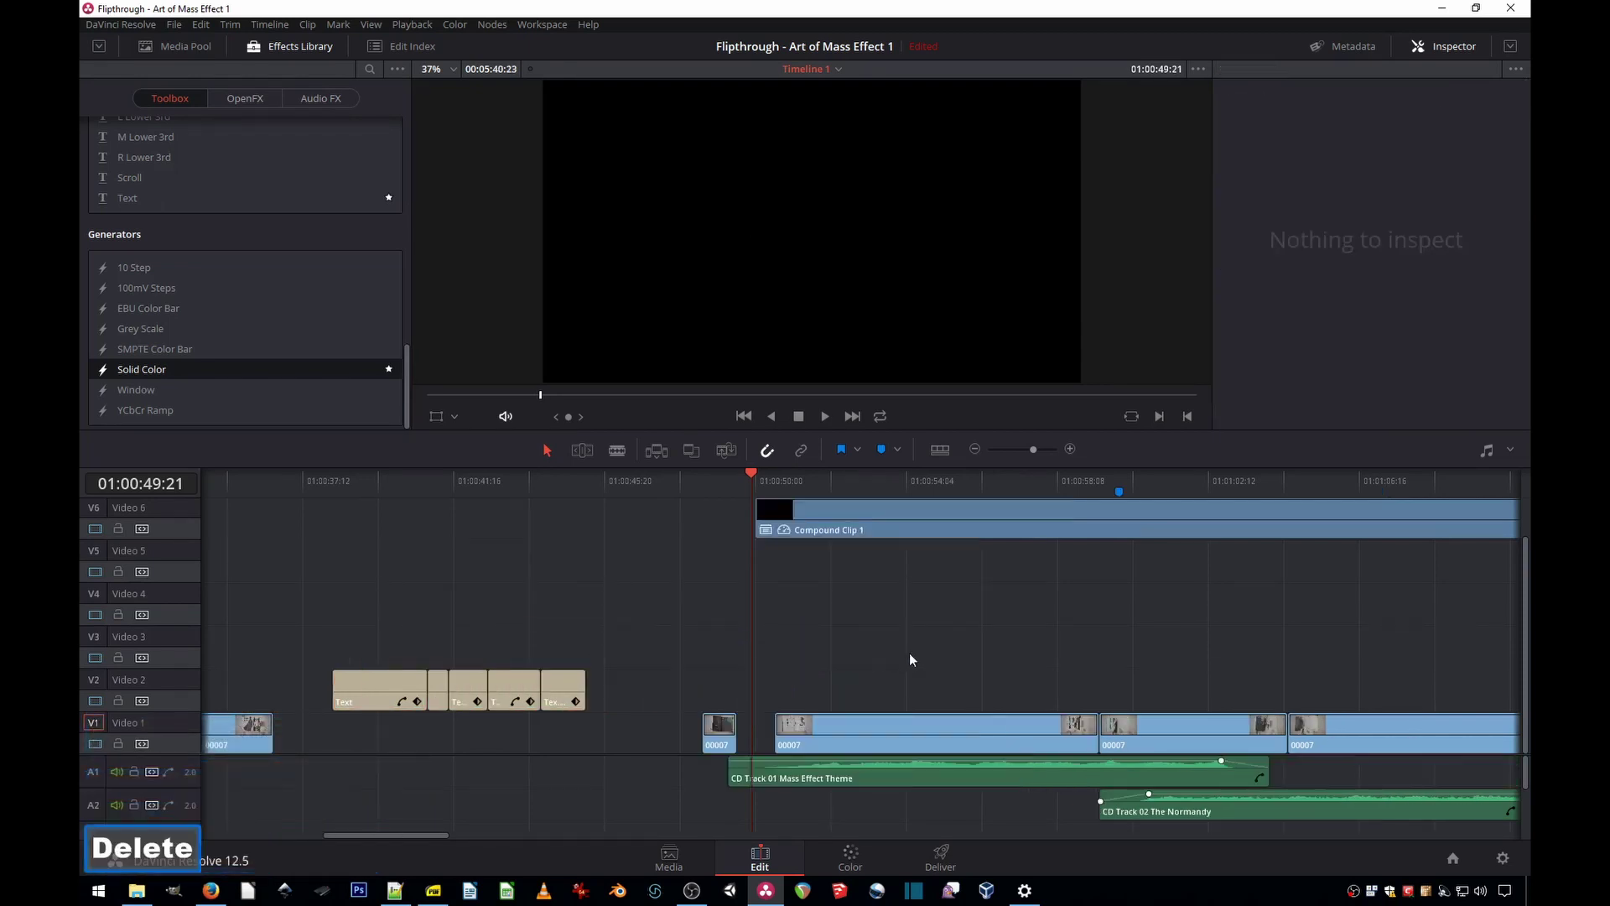
Step: On Timeline 1, try deleting the gap before the Solid Color clip group on V2–V10, then undo
{"action": "key", "text": "Delete"}
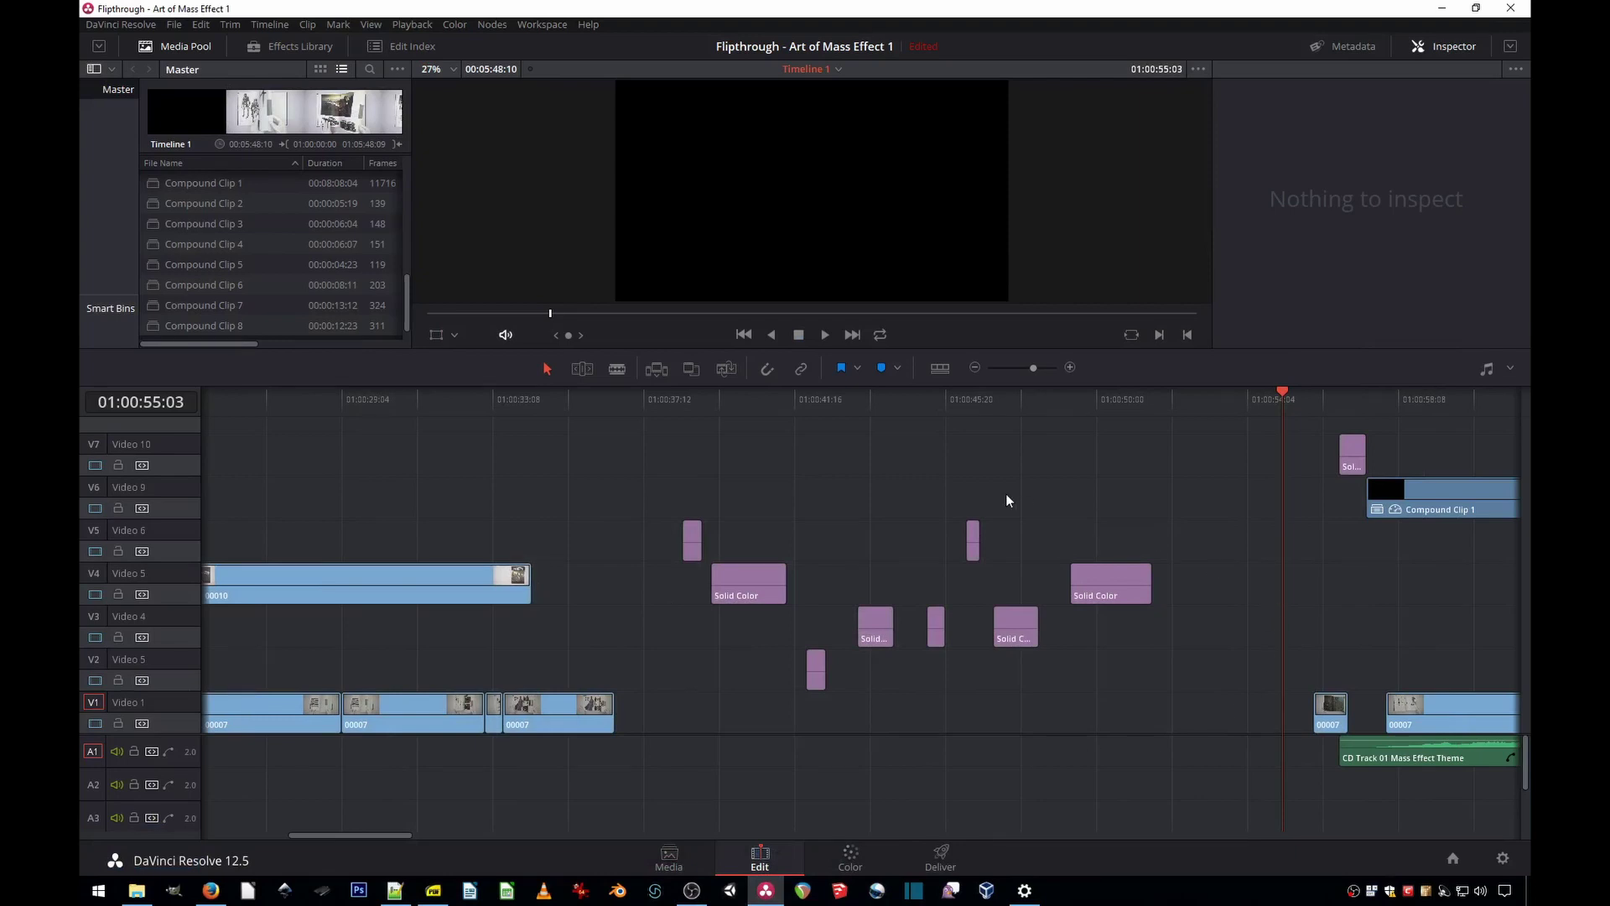
{"action": "left_click", "coordinate": [1119, 590]}
{"action": "key", "text": "Delete"}
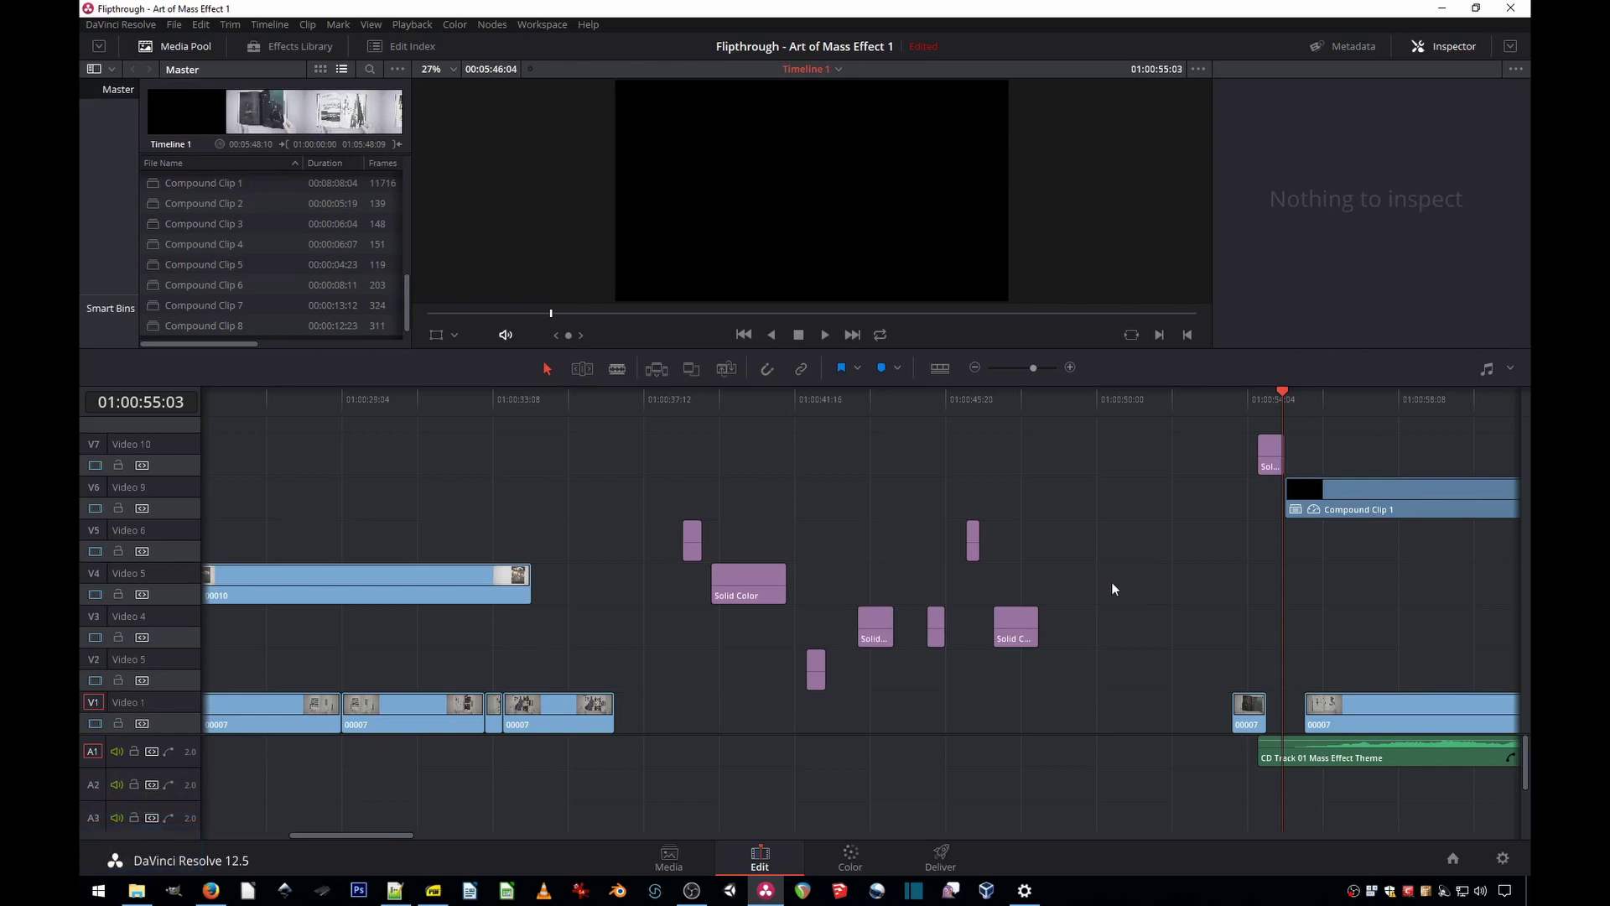
{"action": "key", "text": "ctrl+z"}
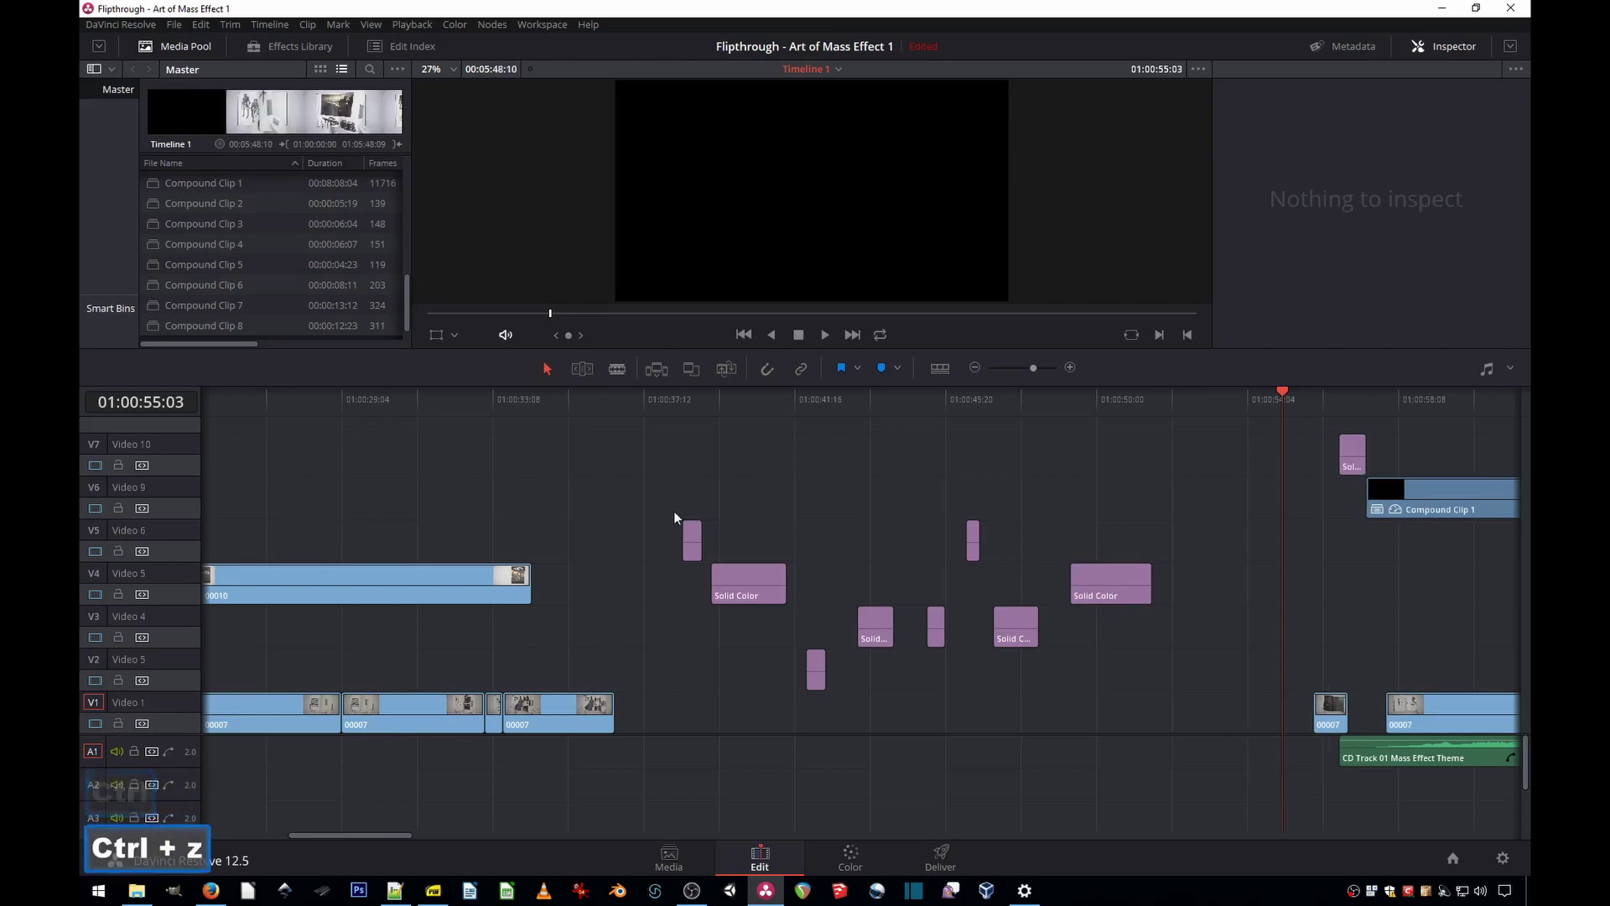
Step: Marquee-select the scattered Solid Color clips and turn them into a new compound clip
{"action": "left_click", "coordinate": [674, 496]}
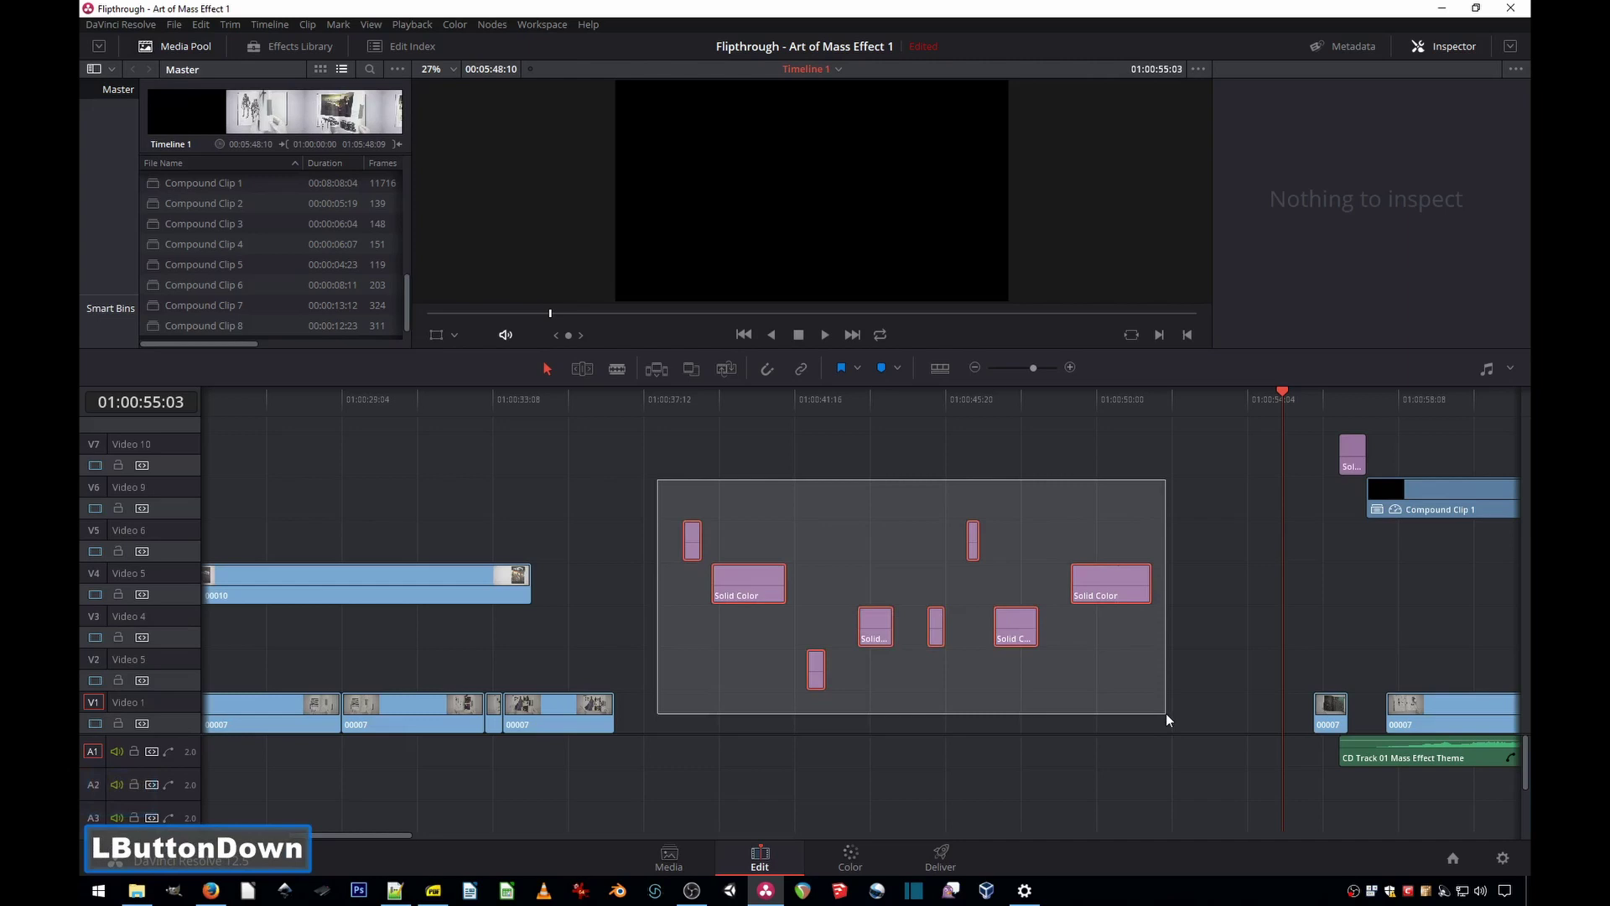
{"action": "right_click", "coordinate": [1104, 581]}
{"action": "left_click", "coordinate": [1139, 71]}
{"action": "key", "text": "Return"}
Step: Open Compound Clip 9 in its own timeline to edit its Solid Color contents
{"action": "right_click", "coordinate": [817, 676]}
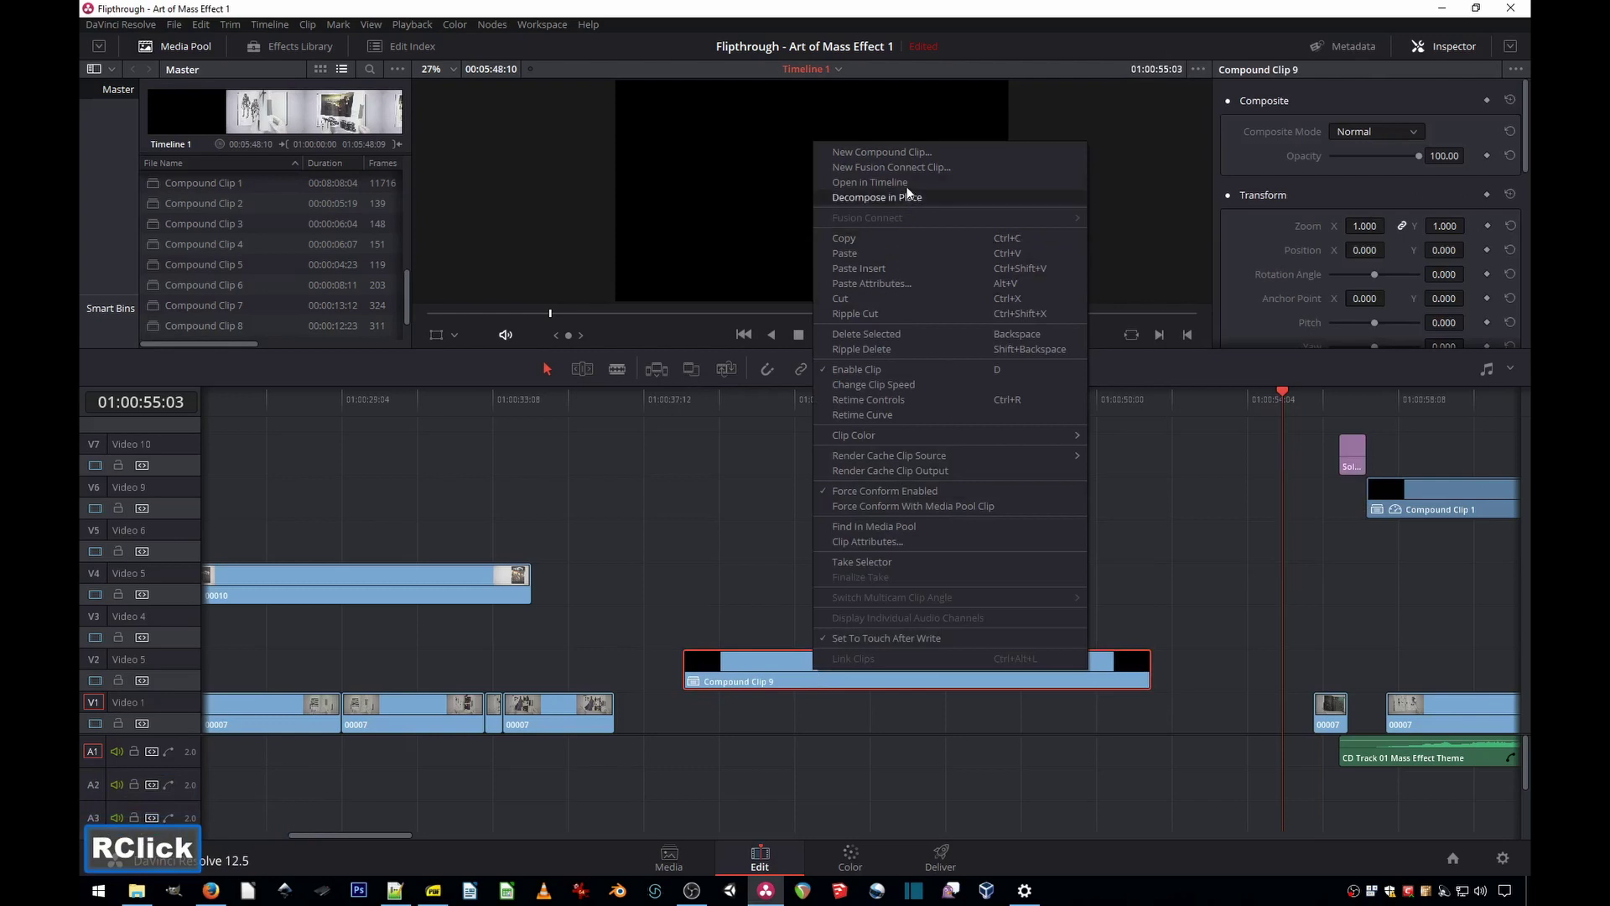
{"action": "left_click", "coordinate": [897, 191]}
{"action": "left_click", "coordinate": [309, 51]}
{"action": "left_click", "coordinate": [267, 440]}
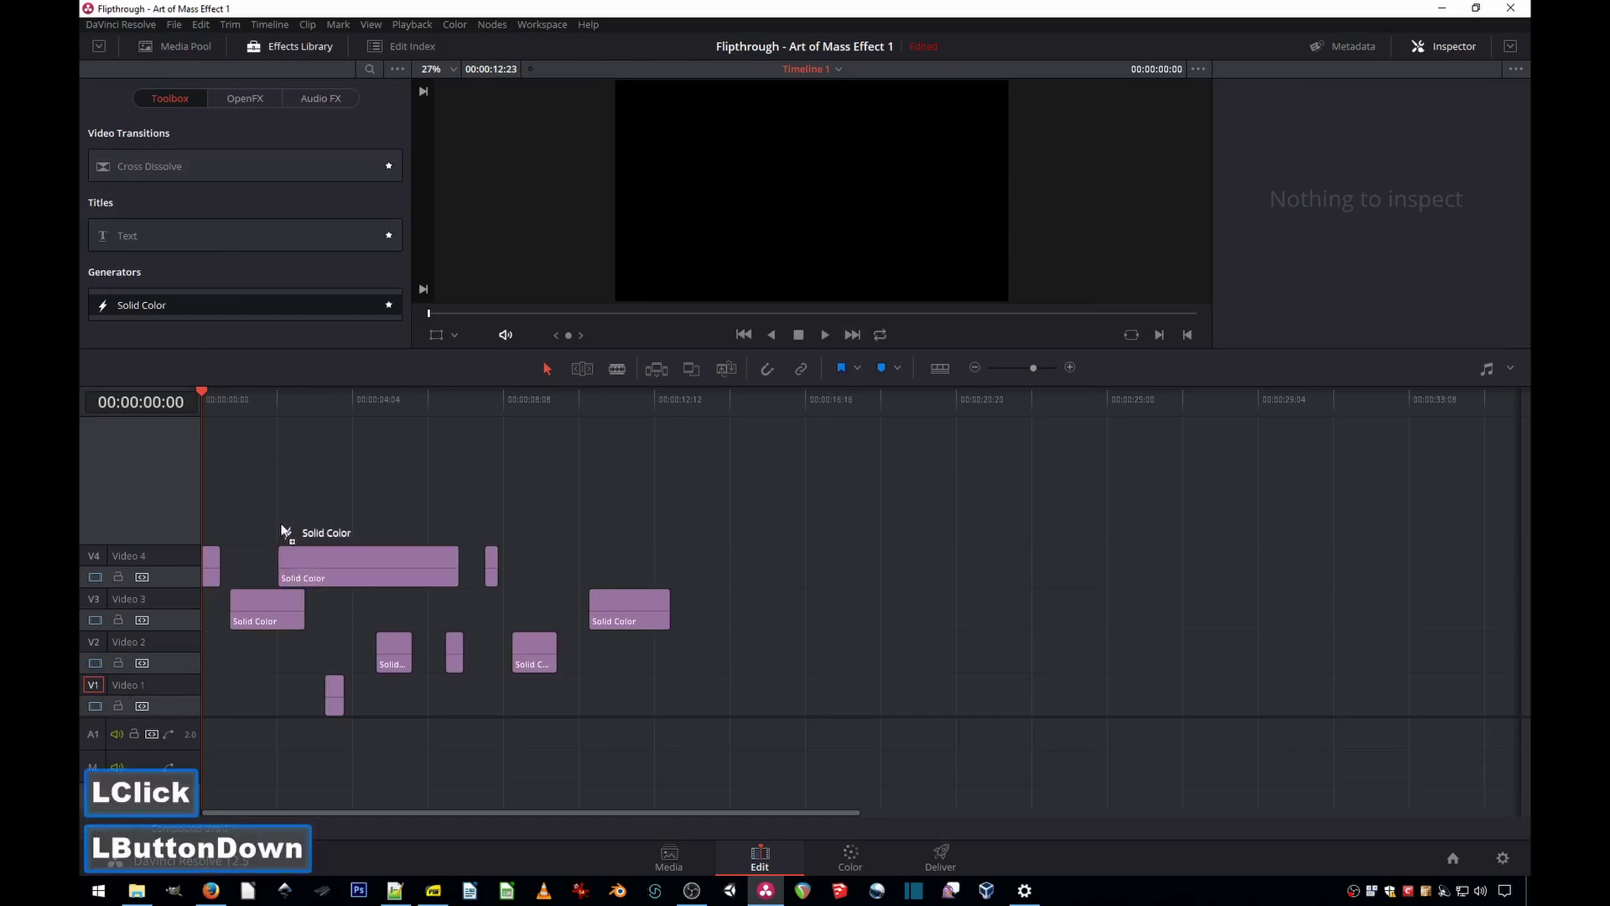
Step: Lay a Solid Color strip on a new top track and blade it at every clip edge
{"action": "left_click", "coordinate": [294, 524]}
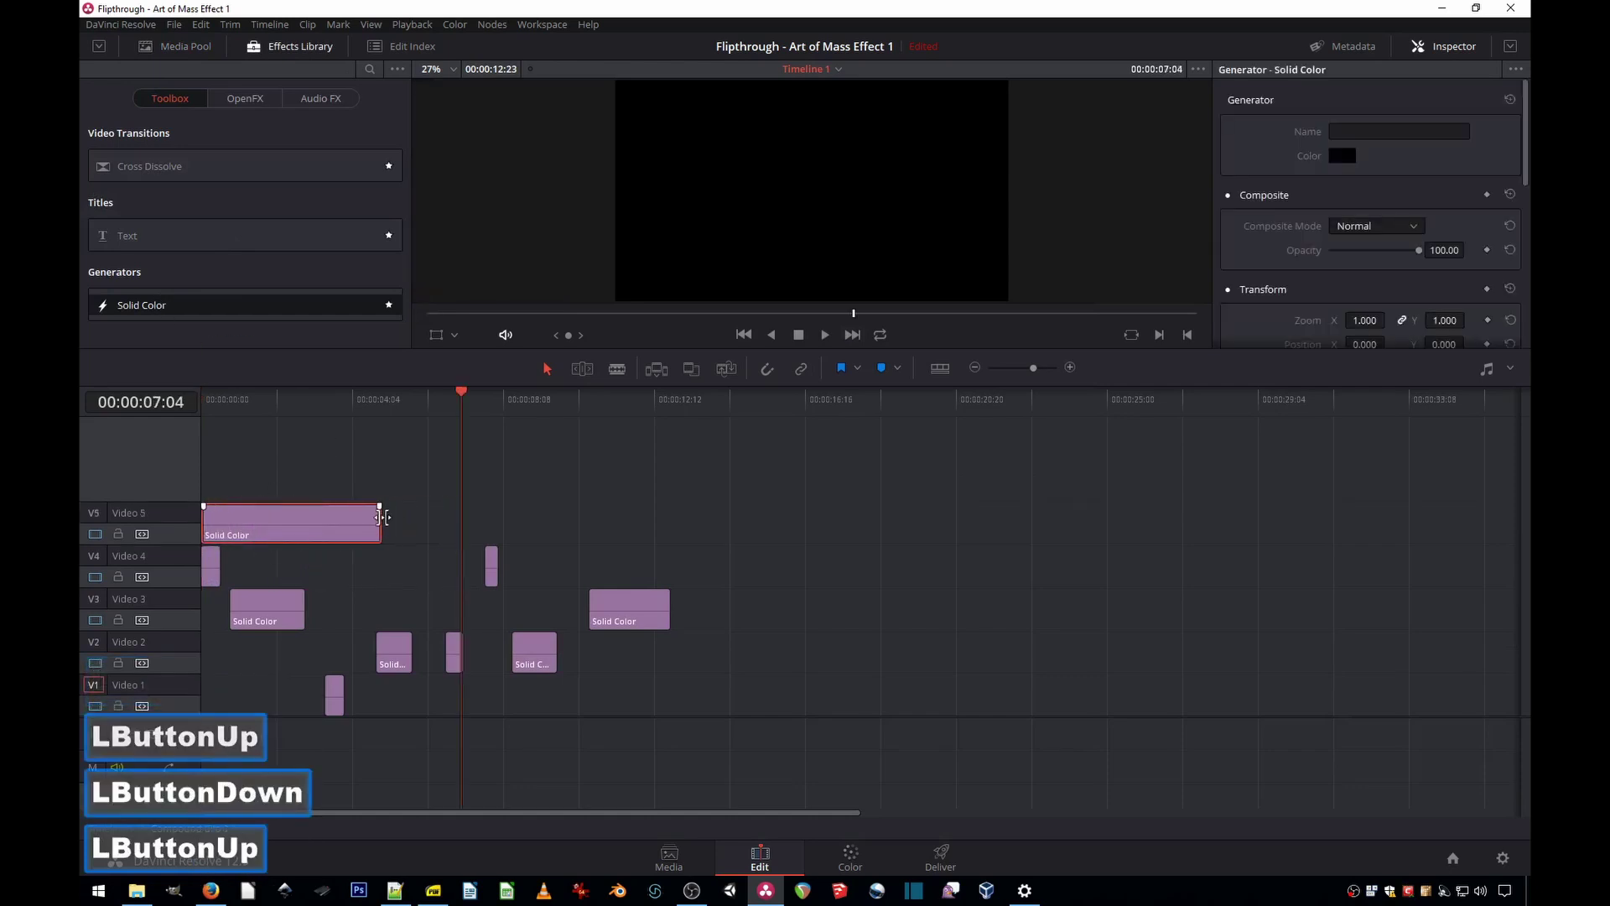
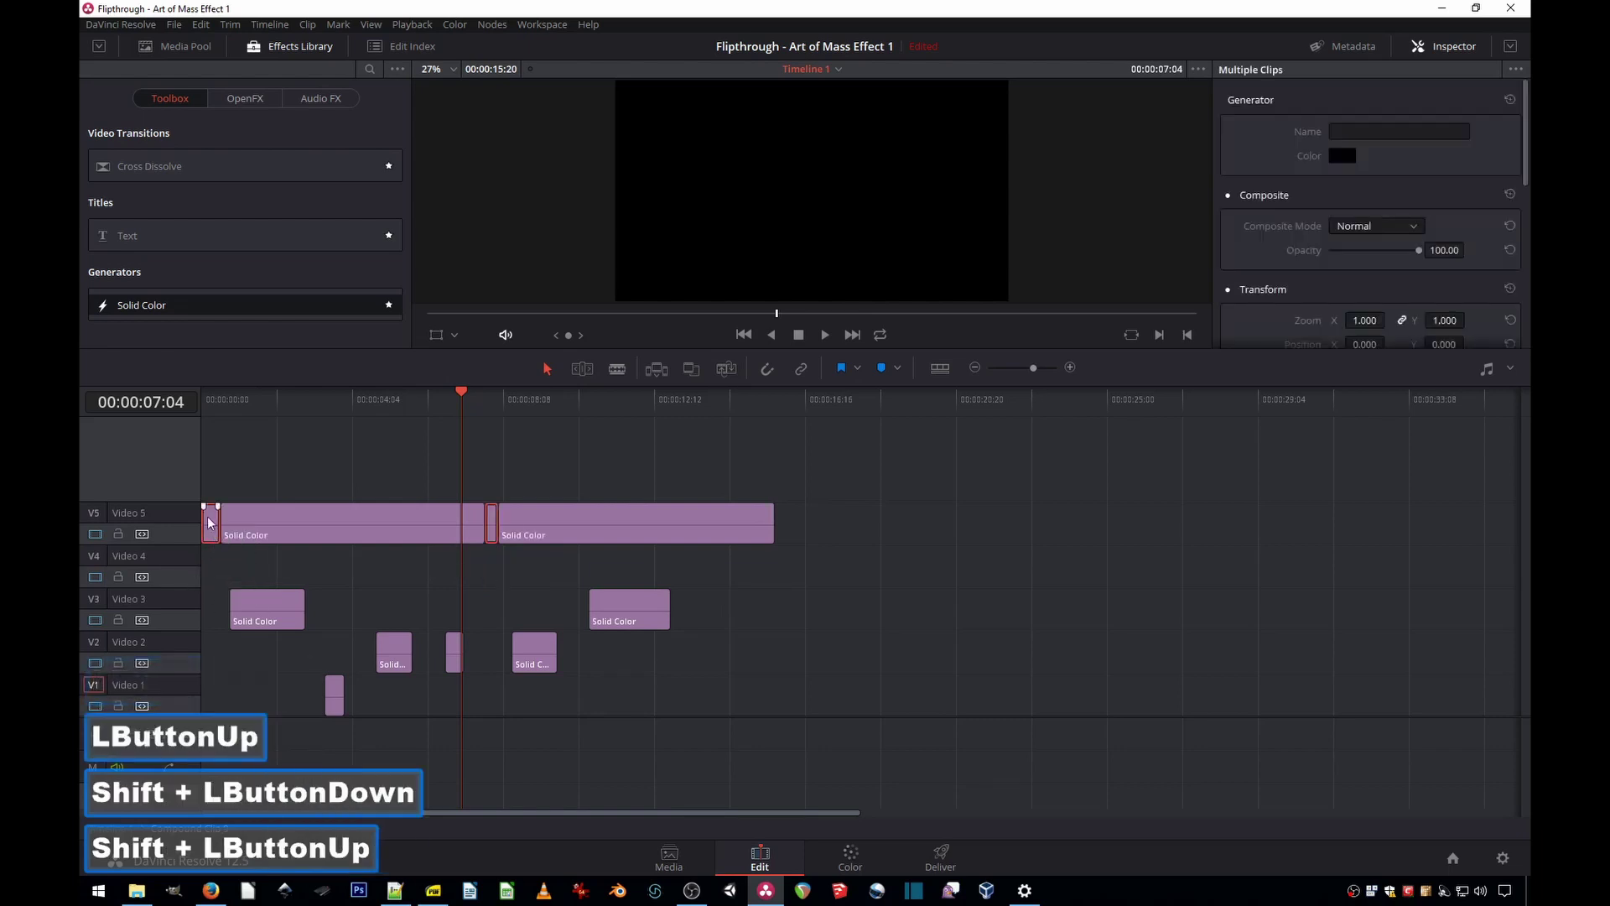
{"action": "left_click", "coordinate": [212, 559]}
{"action": "left_click", "coordinate": [536, 606]}
{"action": "left_click", "coordinate": [256, 555]}
{"action": "left_click", "coordinate": [276, 594]}
{"action": "left_click", "coordinate": [468, 652]}
{"action": "left_click", "coordinate": [394, 600]}
{"action": "left_click", "coordinate": [403, 584]}
{"action": "left_click", "coordinate": [340, 695]}
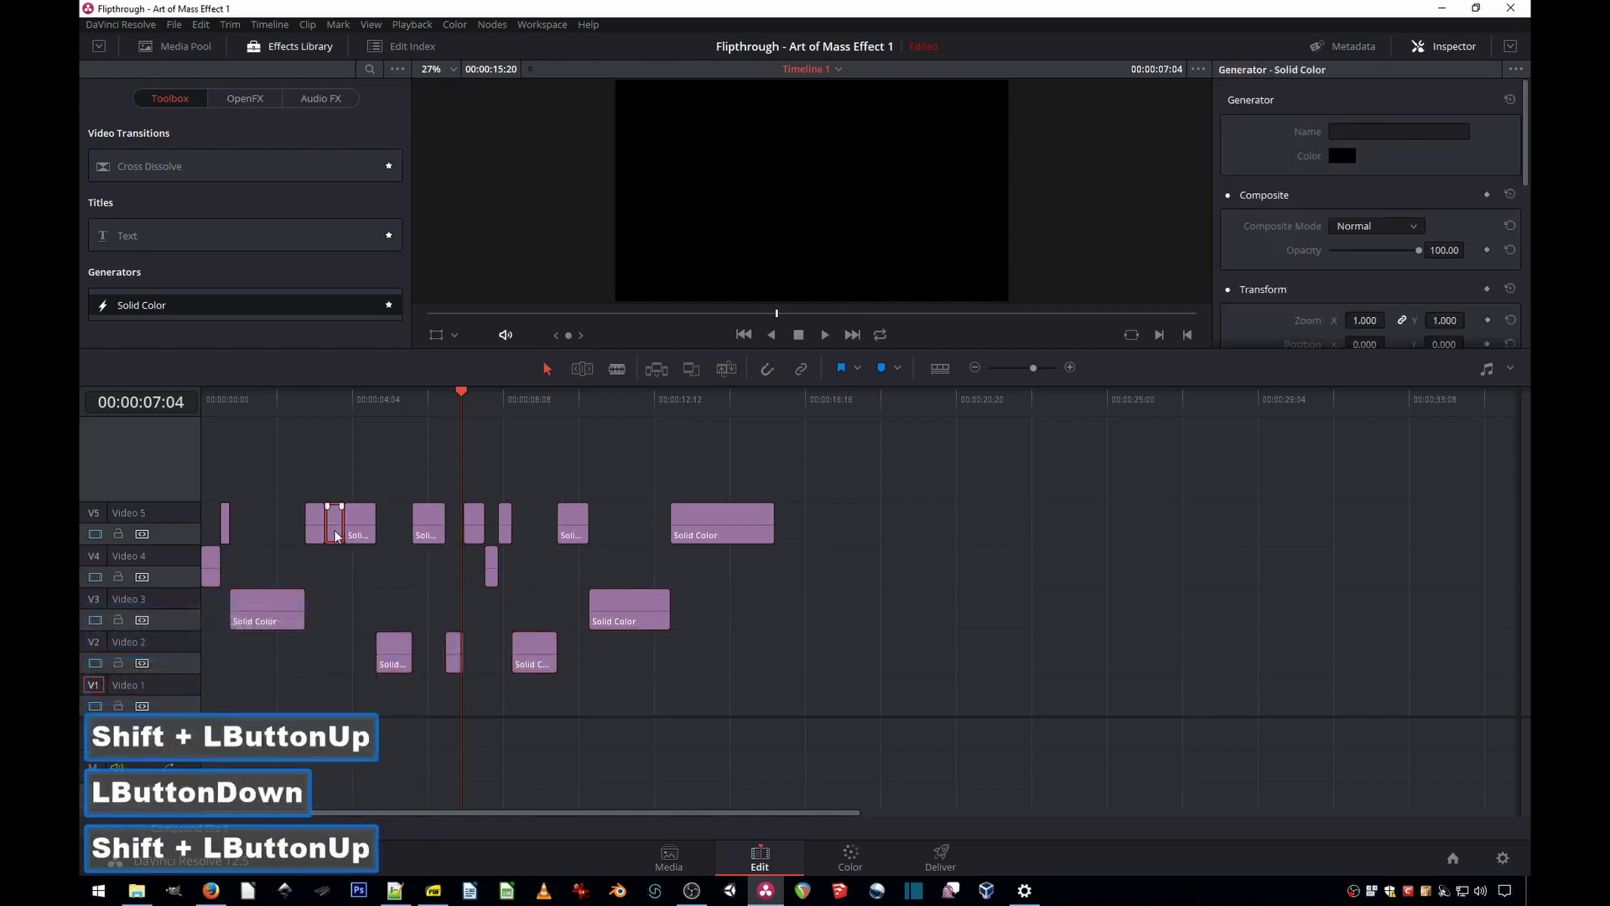
Step: Select the strip pieces on the top track and ripple delete them to close the gaps
{"action": "left_click", "coordinate": [340, 569]}
{"action": "left_click", "coordinate": [741, 525]}
{"action": "key", "text": "Delete"}
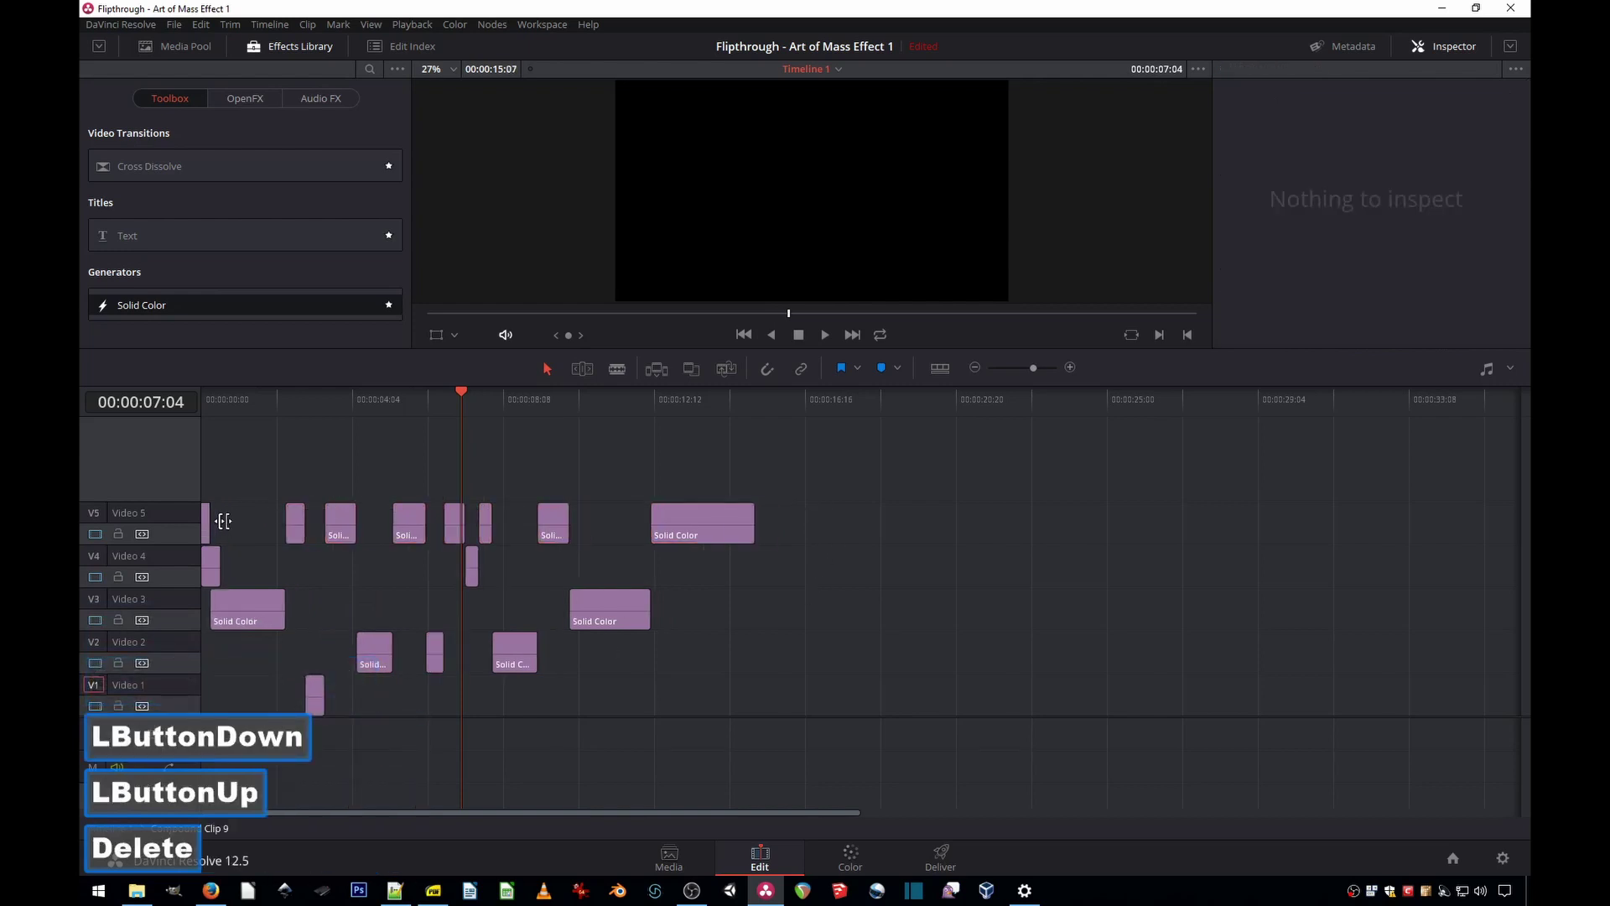
{"action": "key", "text": "ctrl+z"}
{"action": "left_click", "coordinate": [549, 544]}
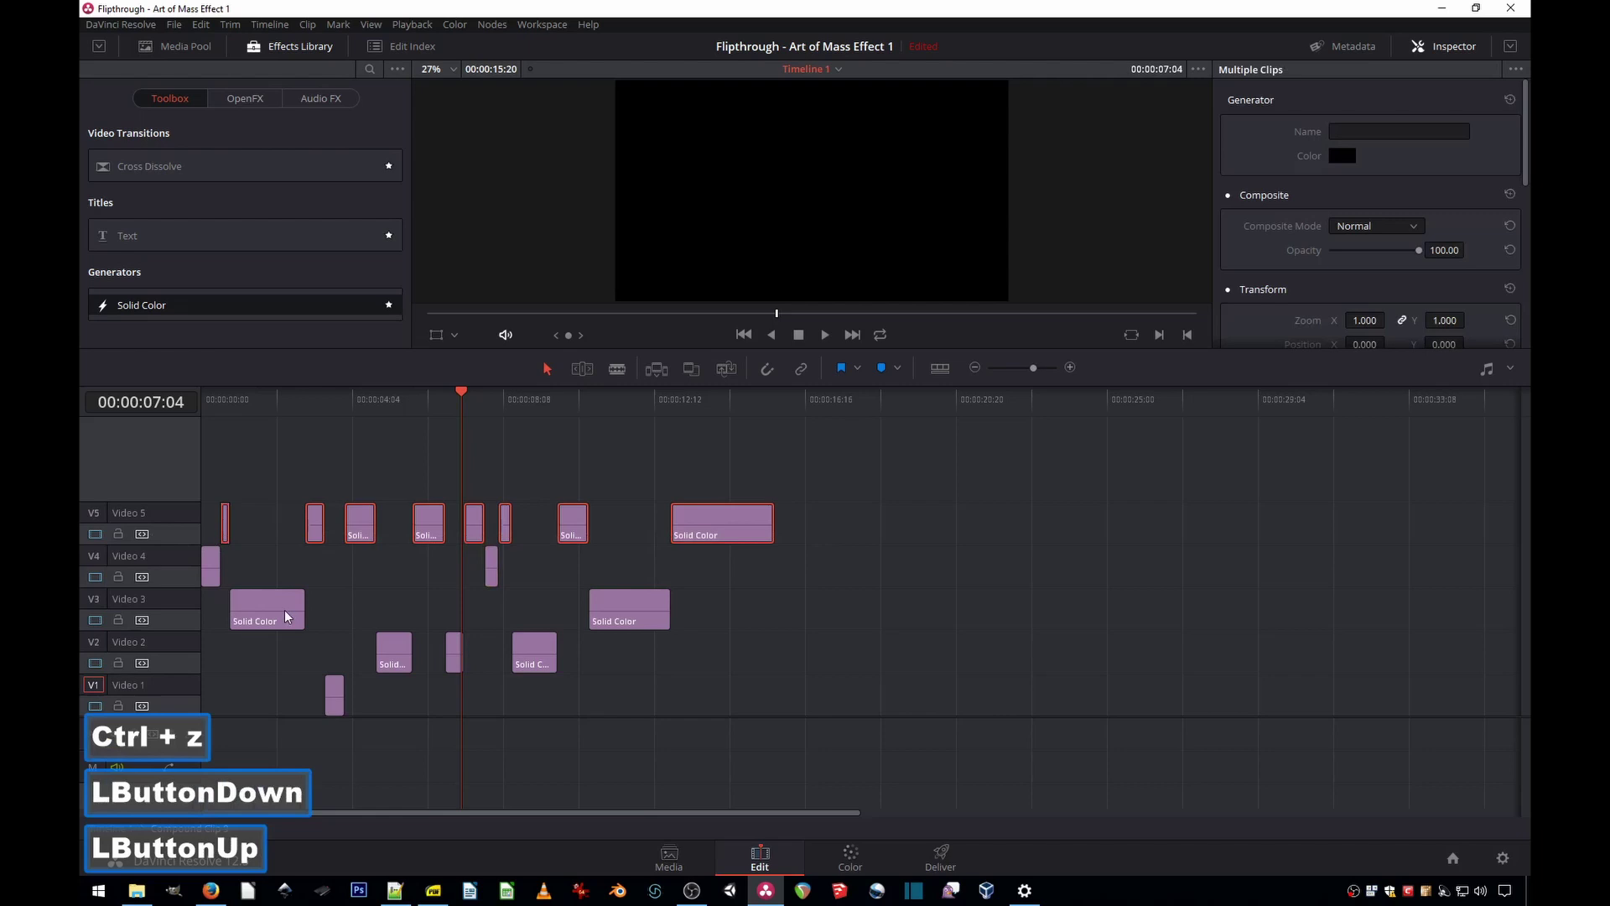
{"action": "key", "text": "Delete"}
Step: Delete the emptied helper track, leaving the Solid Color clips on tracks 2–4
{"action": "right_click", "coordinate": [176, 474]}
{"action": "left_click", "coordinate": [234, 577]}
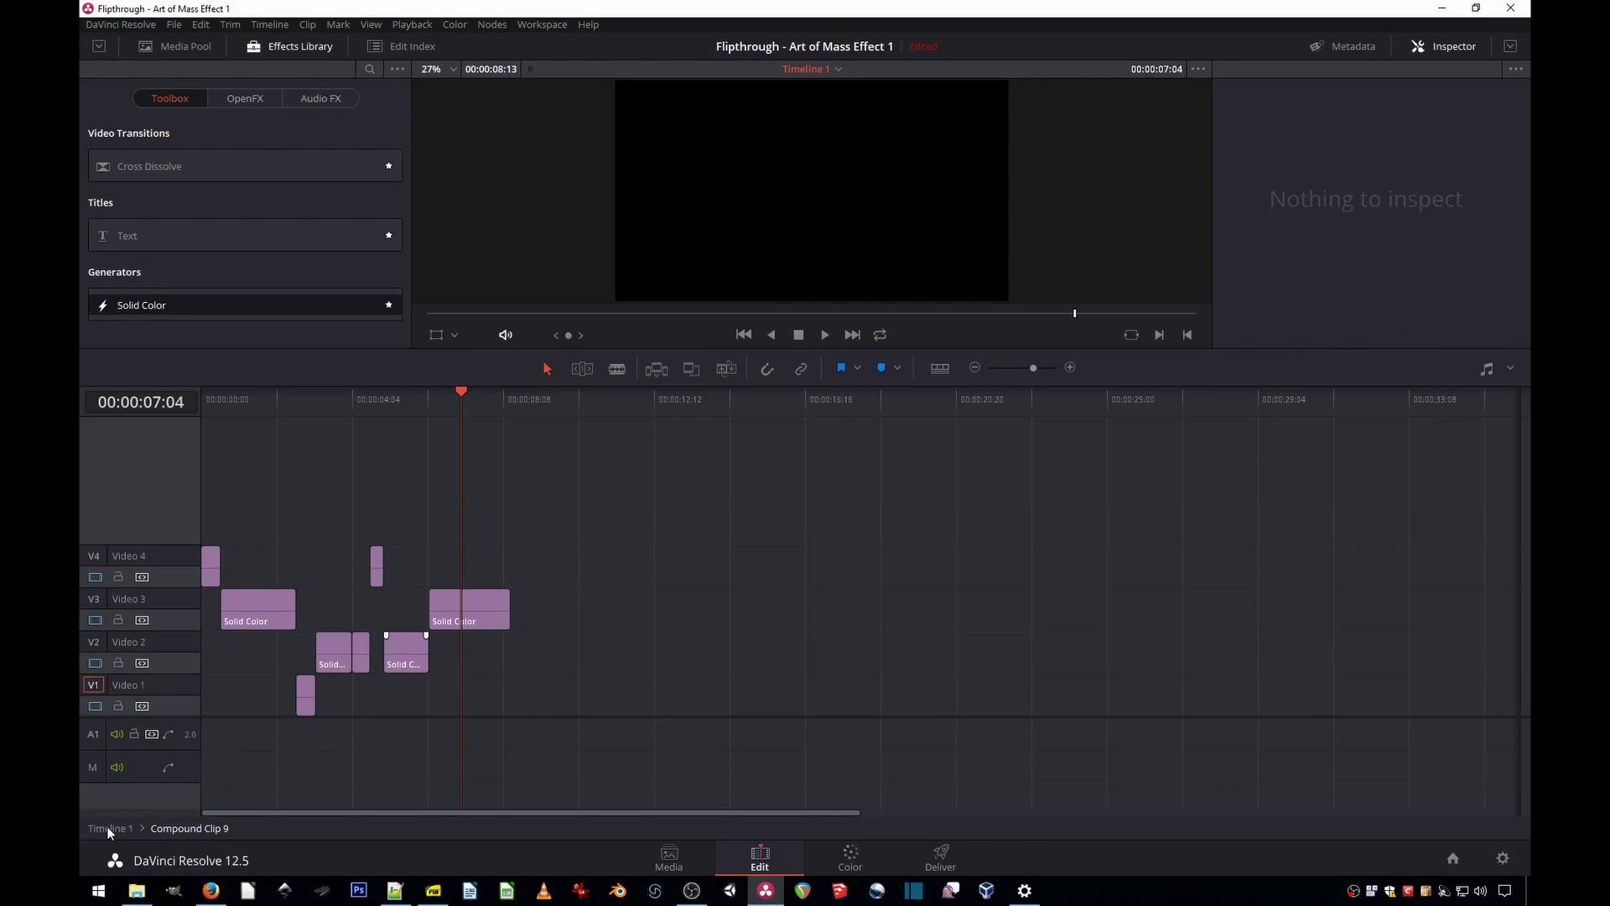
Step: Return to Timeline 1 from the Media Pool
{"action": "left_click", "coordinate": [112, 832]}
{"action": "double_click", "coordinate": [112, 833]}
{"action": "left_click", "coordinate": [415, 835]}
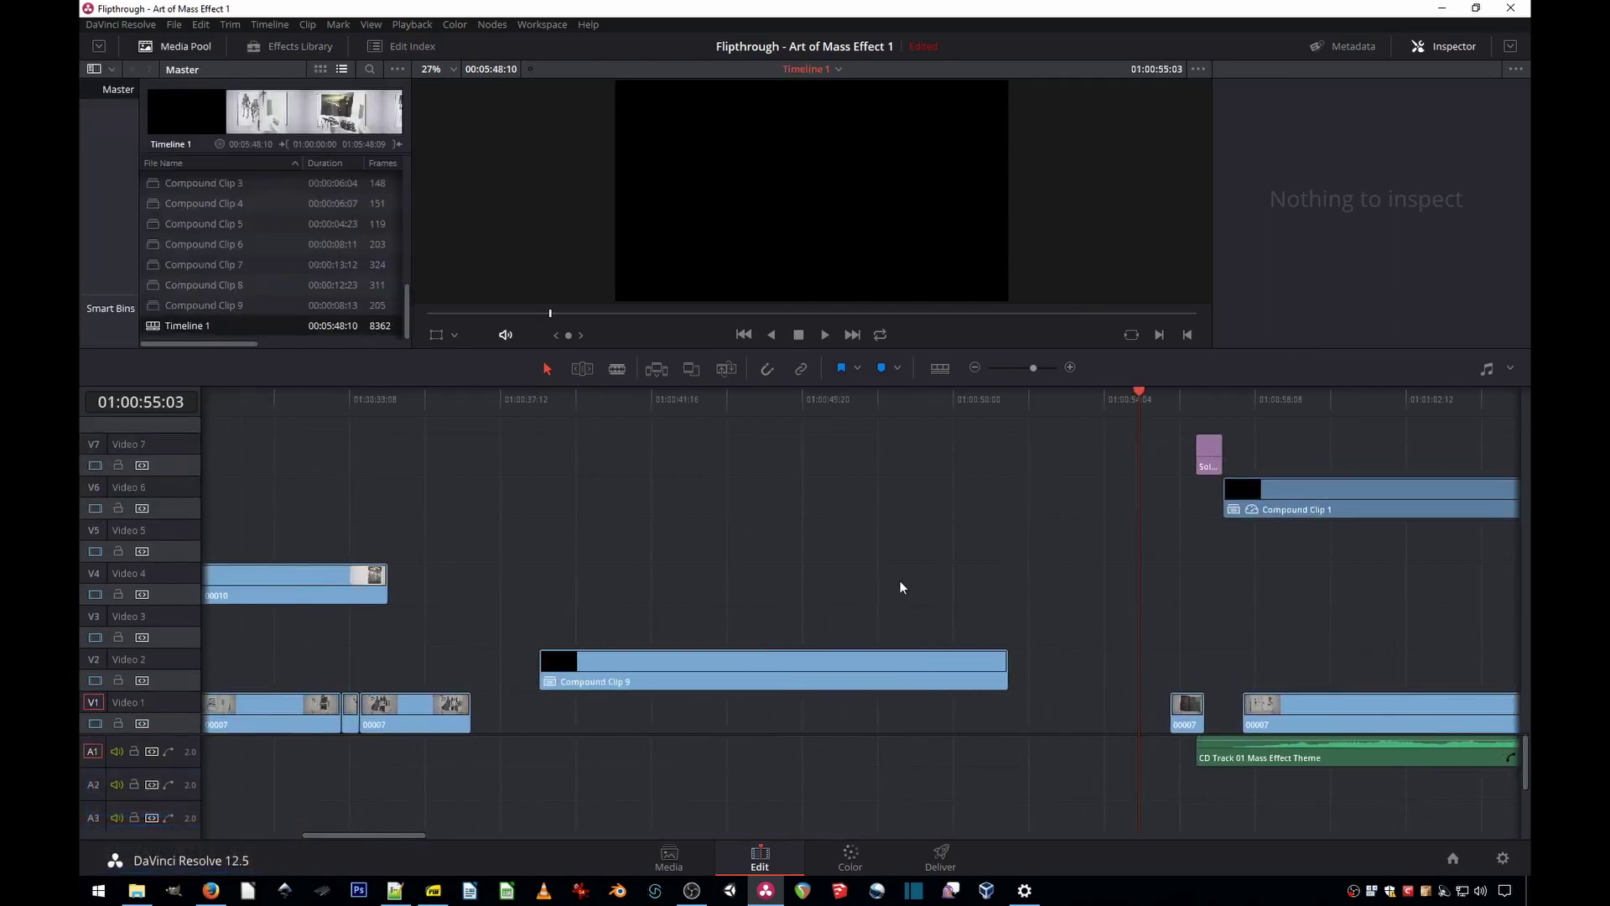
Step: Decompose Compound Clip 9 in place back into its individual Solid Color clips
{"action": "left_click", "coordinate": [684, 674]}
{"action": "right_click", "coordinate": [685, 675]}
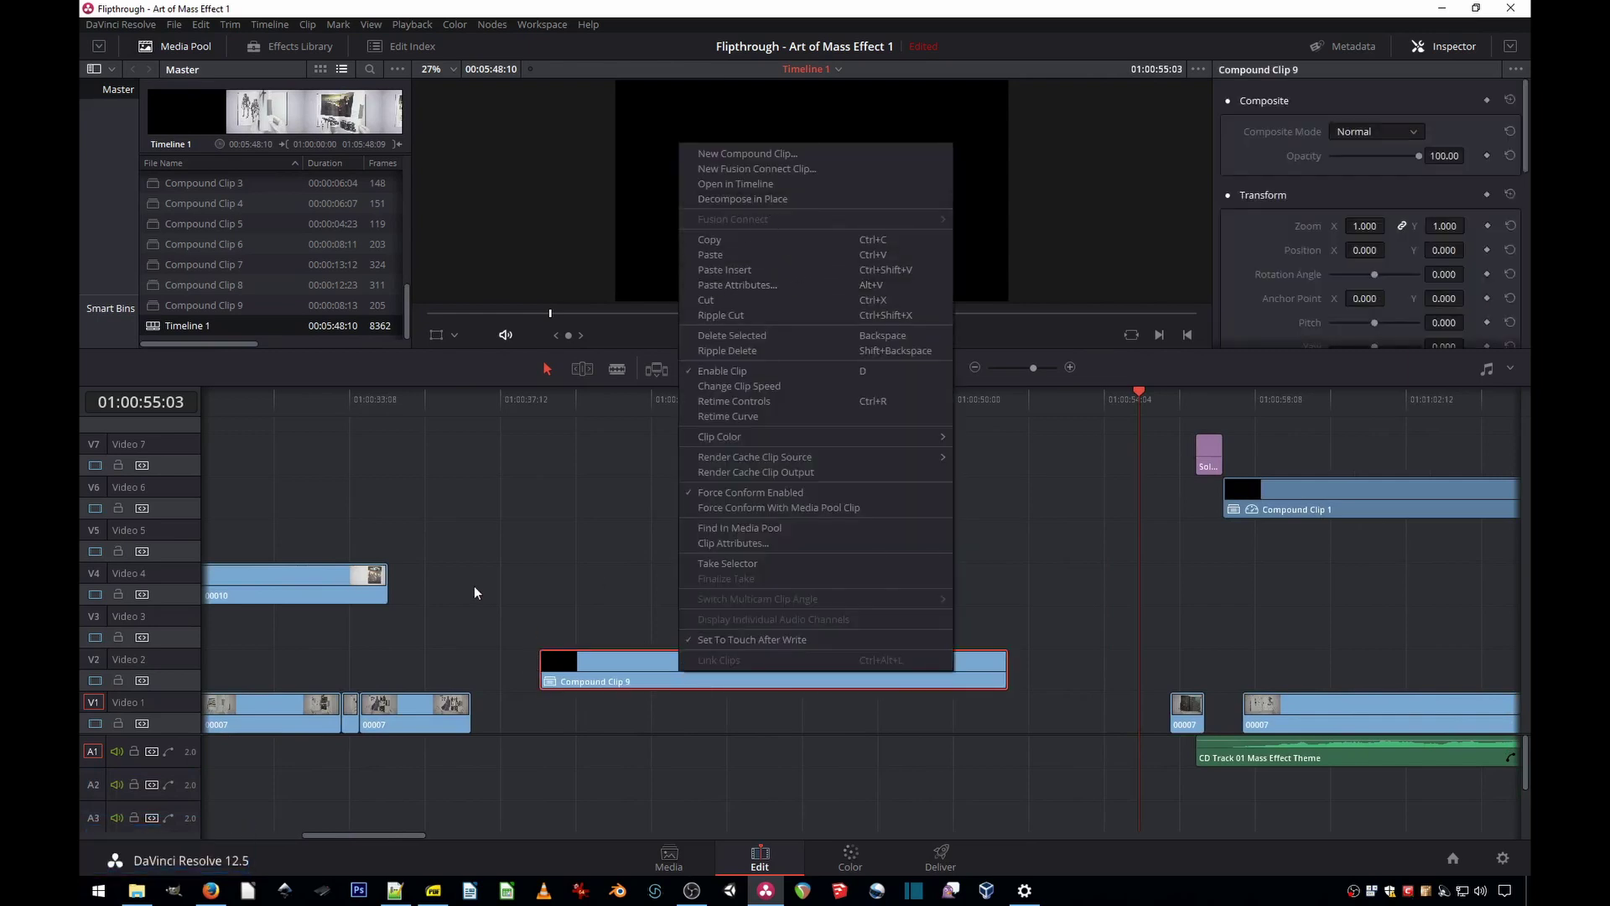
{"action": "left_click", "coordinate": [792, 209]}
{"action": "scroll", "scroll_direction": "down", "scroll_amount": 3}
{"action": "left_click", "coordinate": [756, 608]}
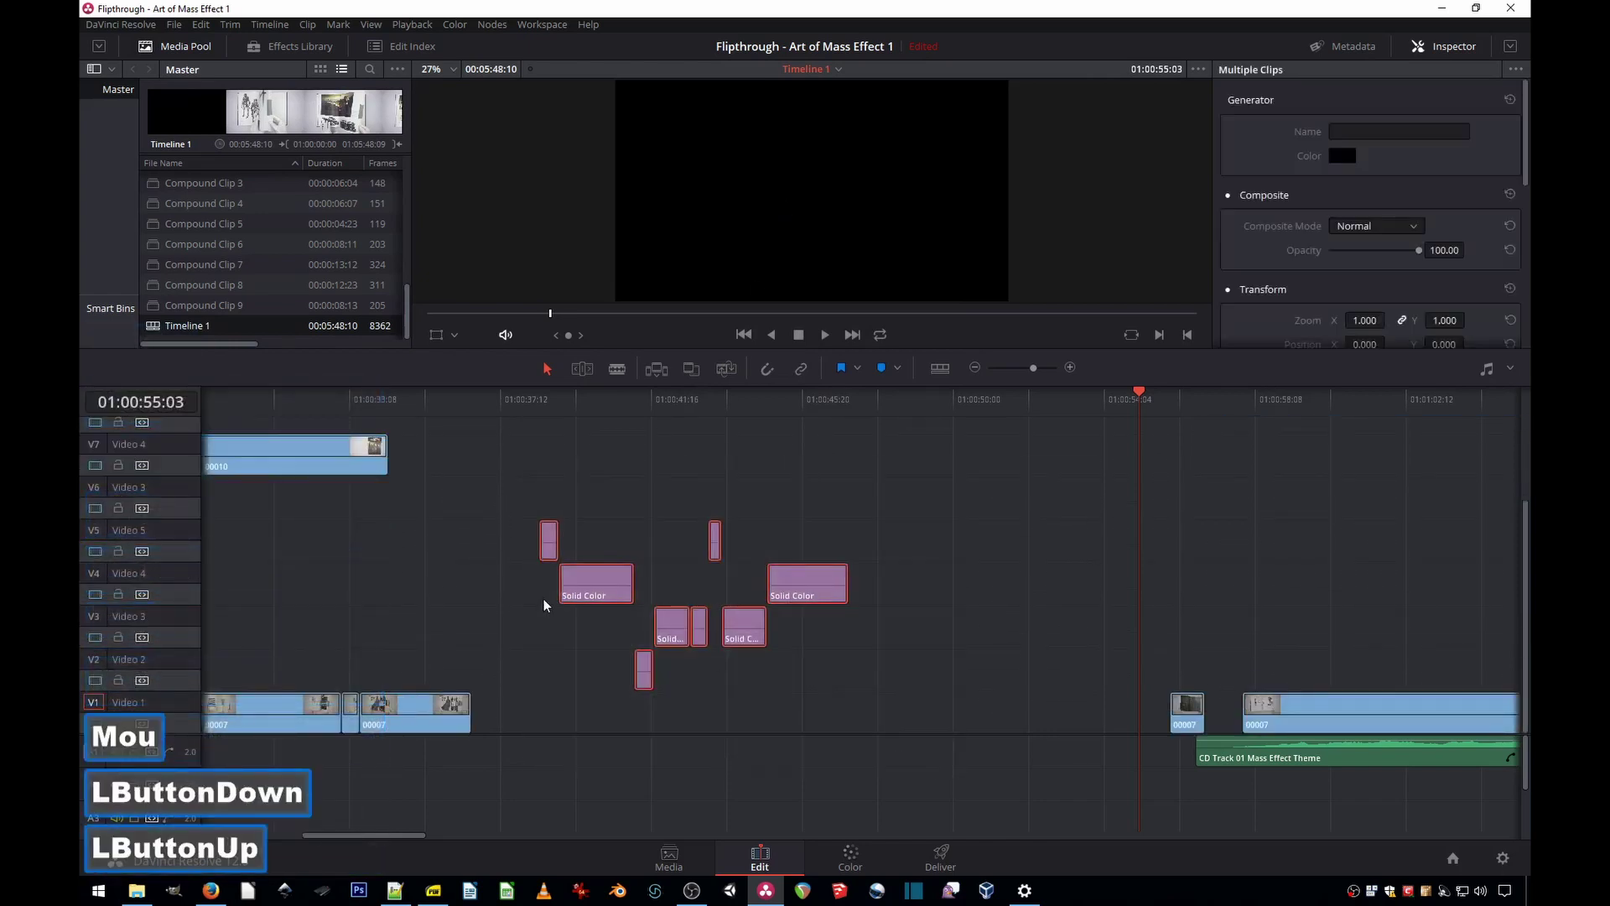
{"action": "scroll", "scroll_direction": "up", "scroll_amount": 3}
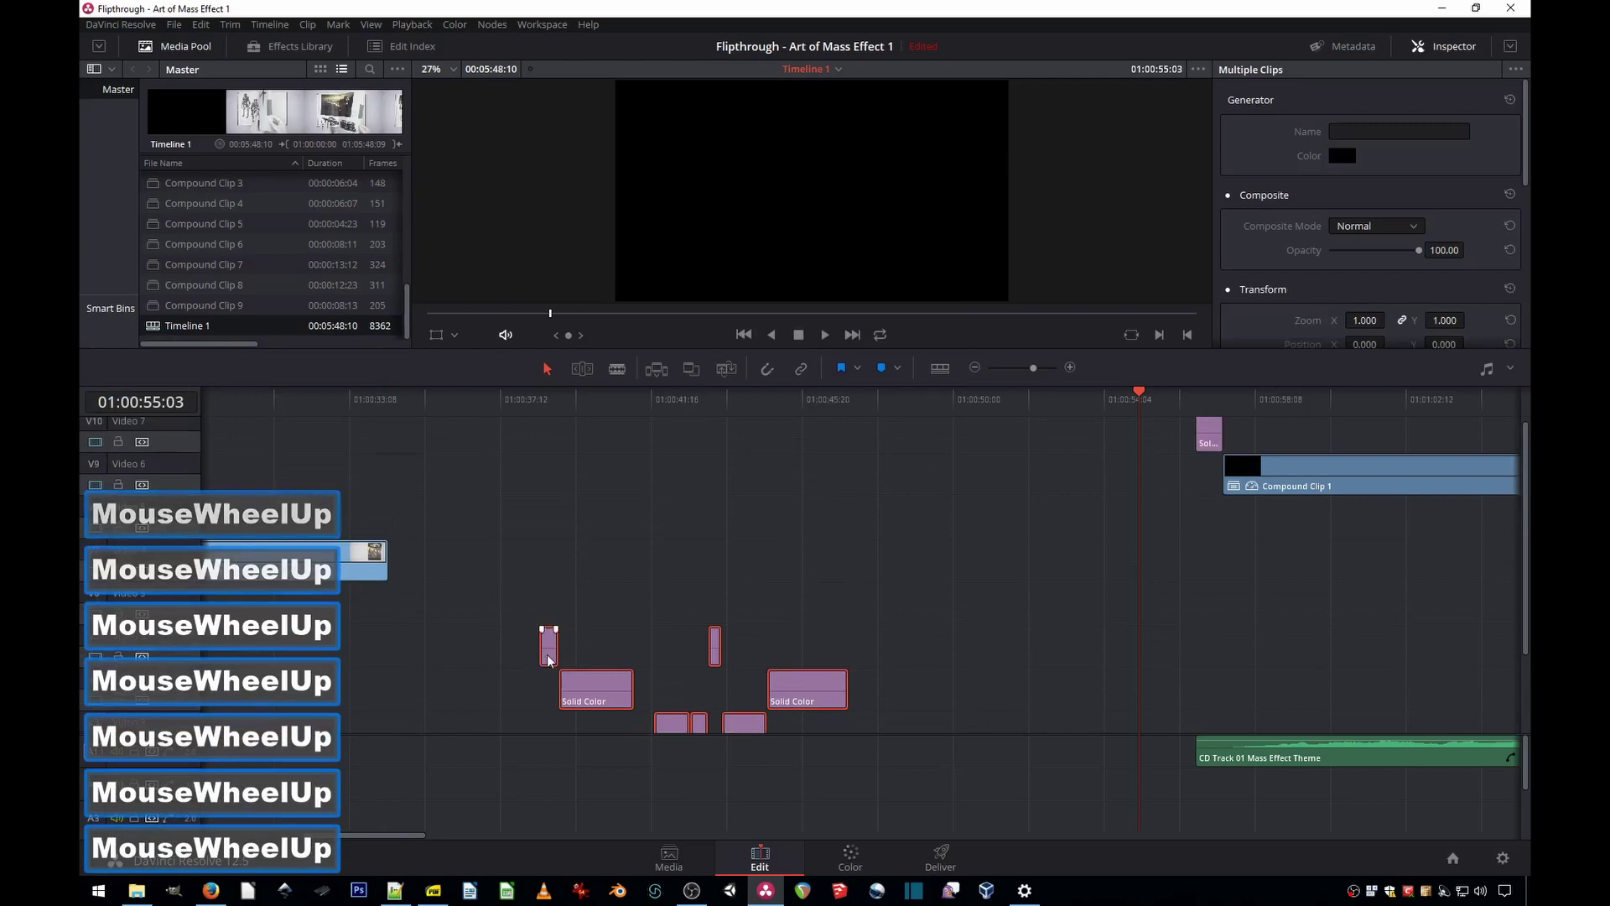
{"action": "left_click", "coordinate": [552, 624]}
{"action": "right_click", "coordinate": [181, 457]}
{"action": "left_click", "coordinate": [220, 551]}
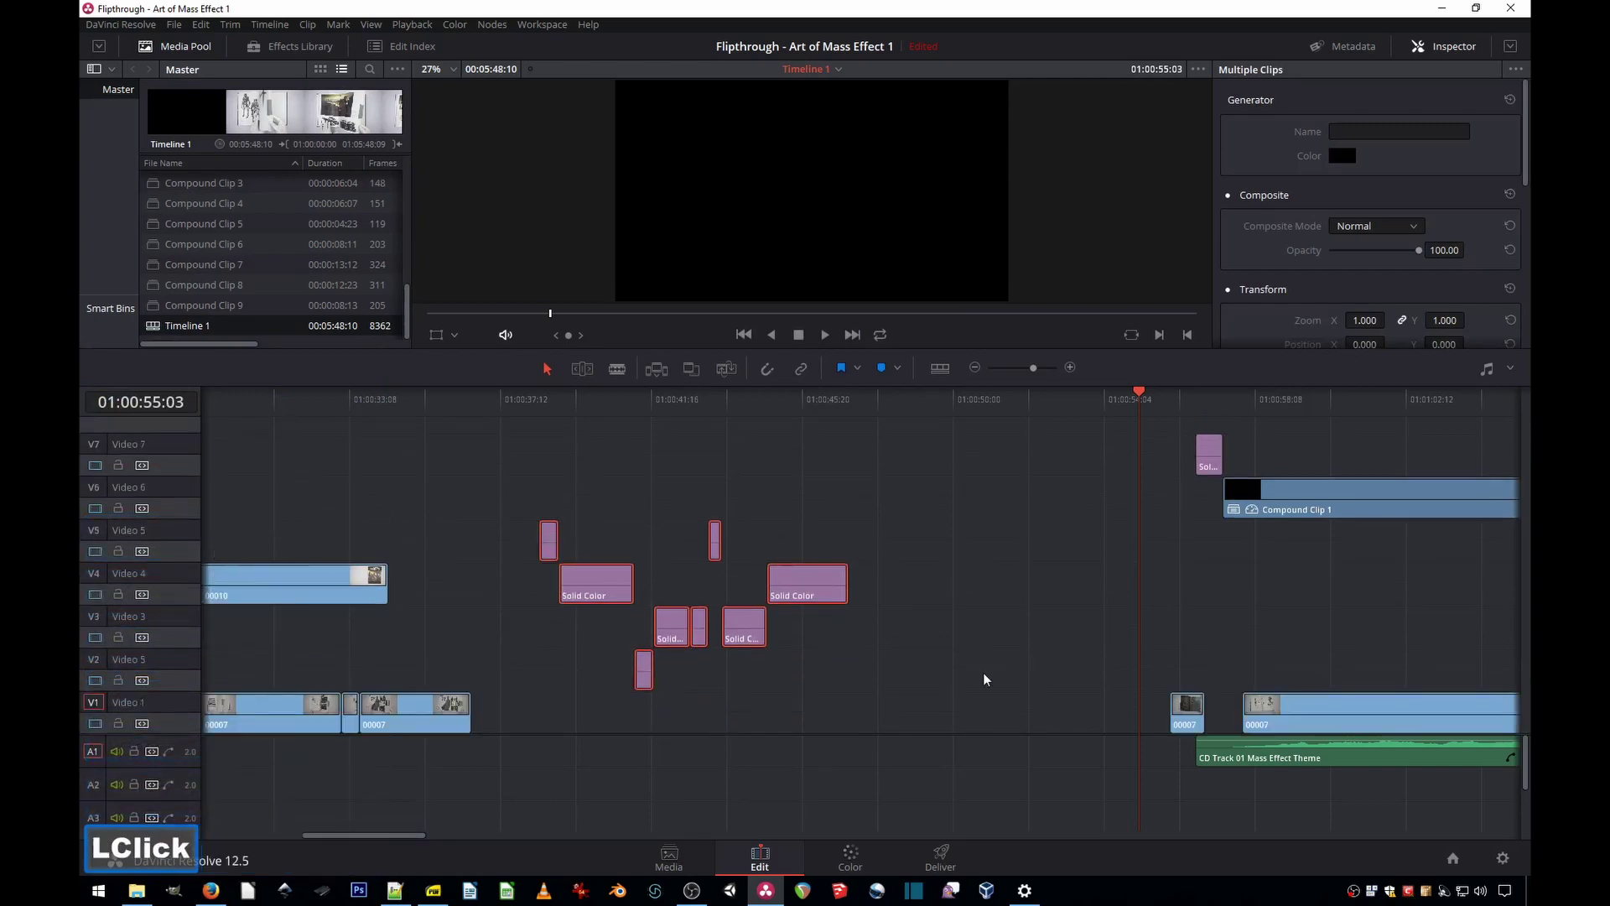
{"action": "left_click", "coordinate": [990, 676]}
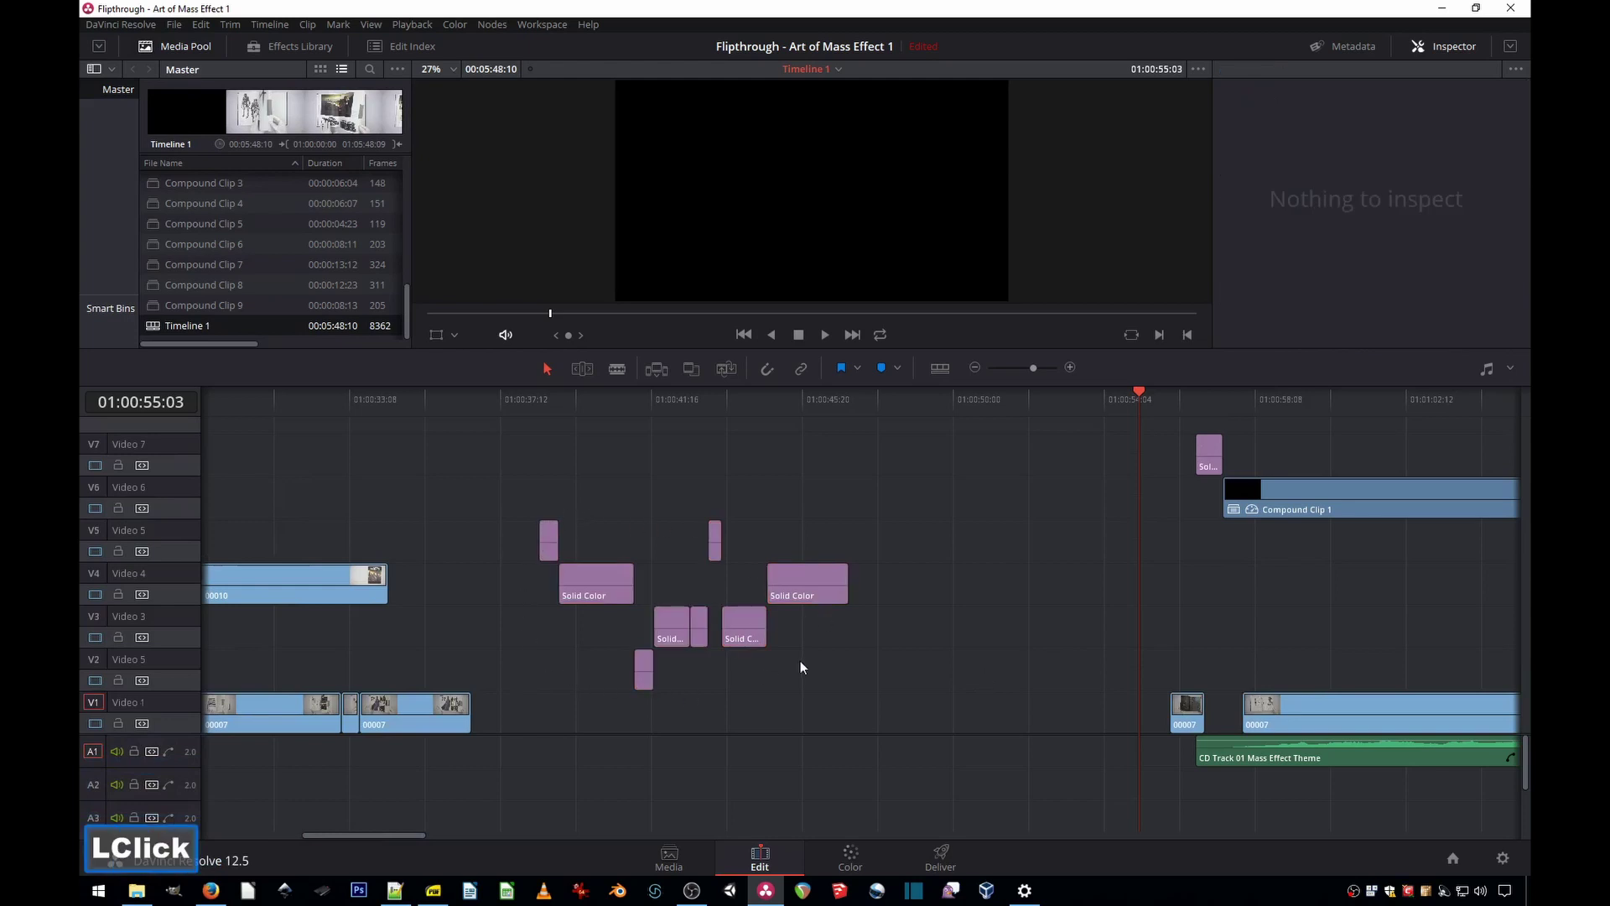